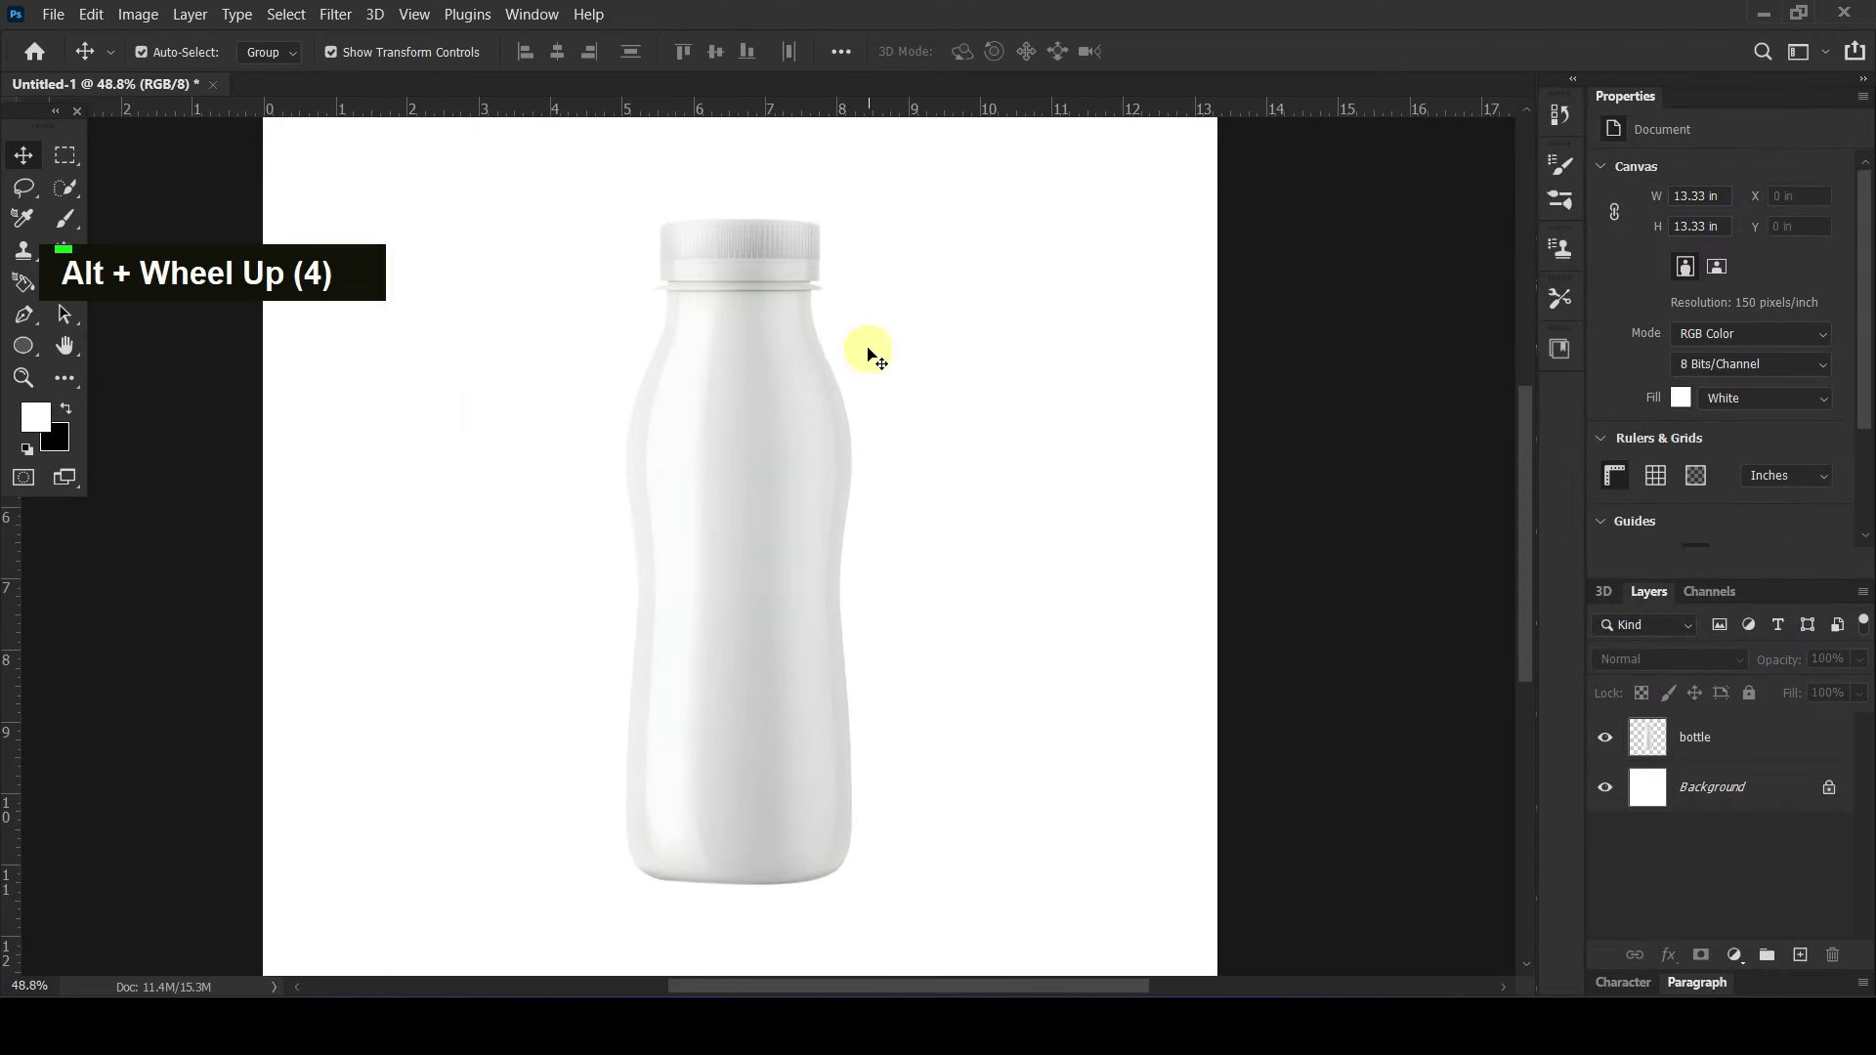
# Step: Duplicate the bottle layer and zoom in on the cap before adding the deep red (#b10101) fill
pyautogui.press('ctrl+j')
pyautogui.scroll(3)
pyautogui.press('space')
pyautogui.press('space')
pyautogui.press('space')
pyautogui.scroll(3)
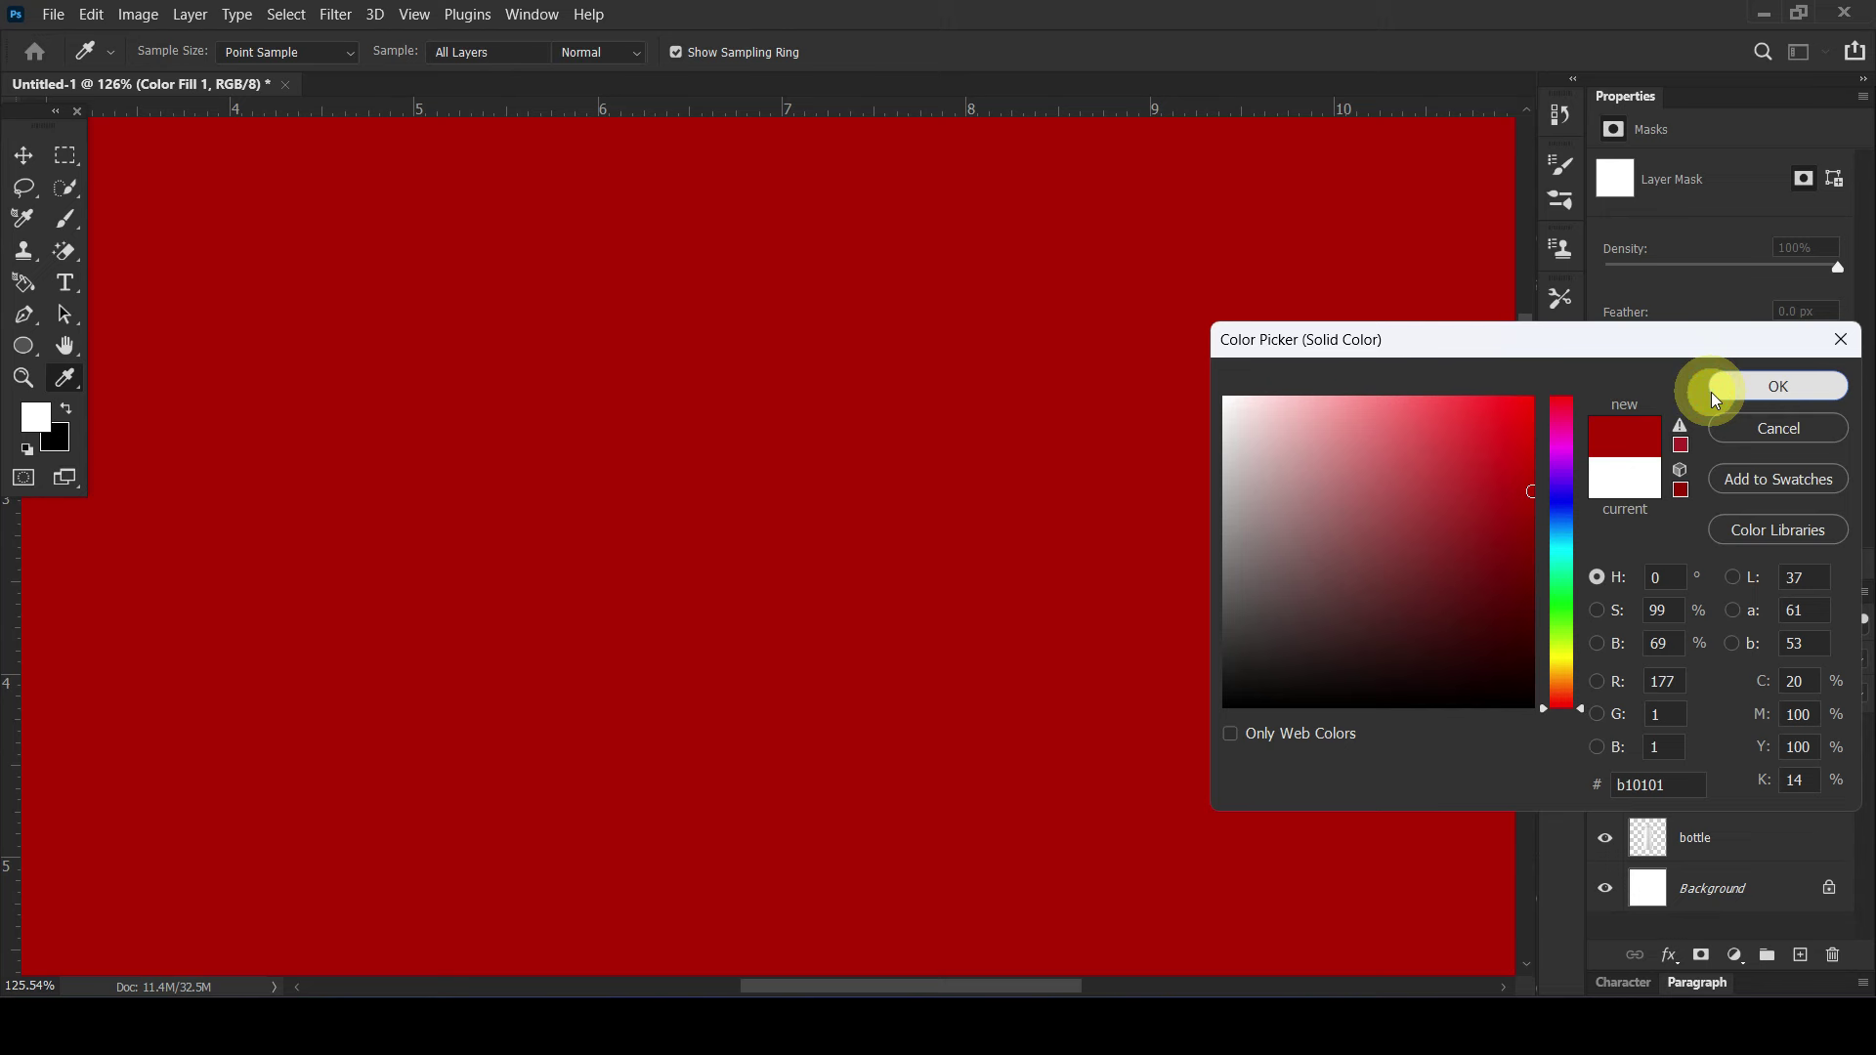
# Step: Clip the red fill to the bottle cap and set its blend mode to Linear Burn
pyautogui.rightClick(1838, 749)
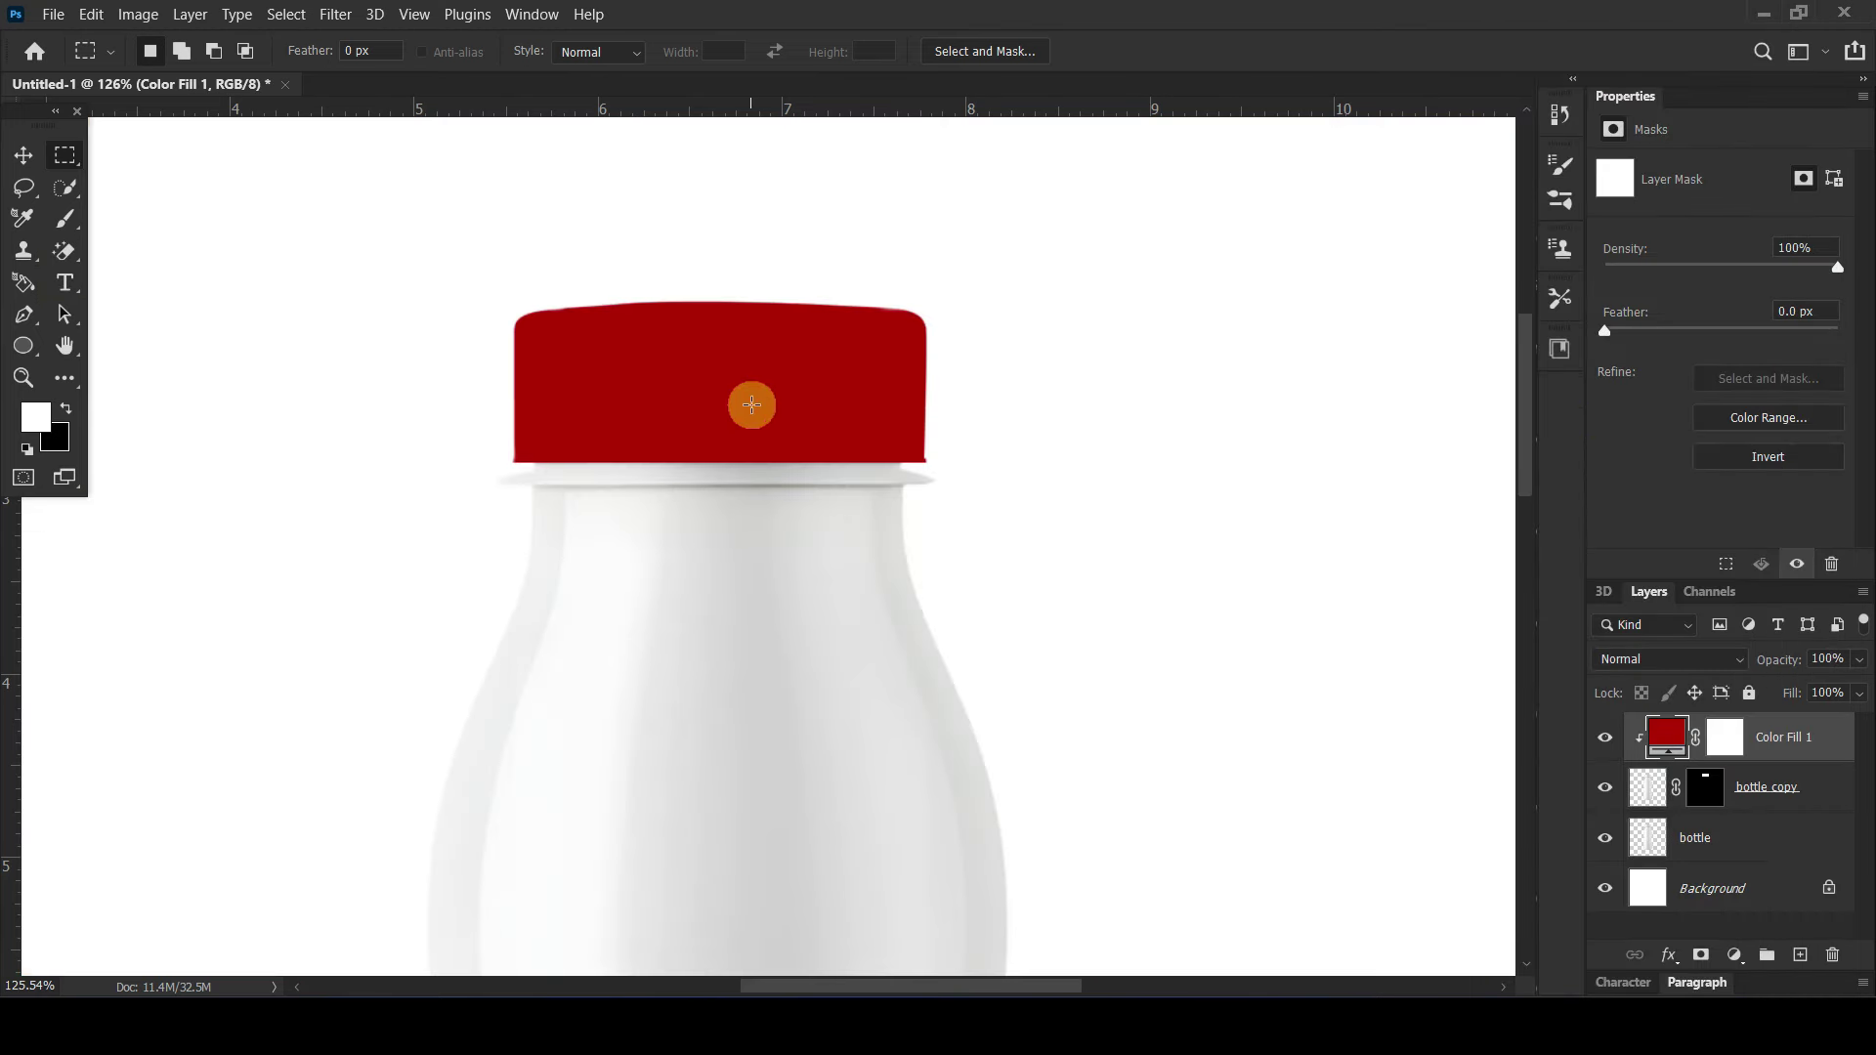
pyautogui.scroll(-3)
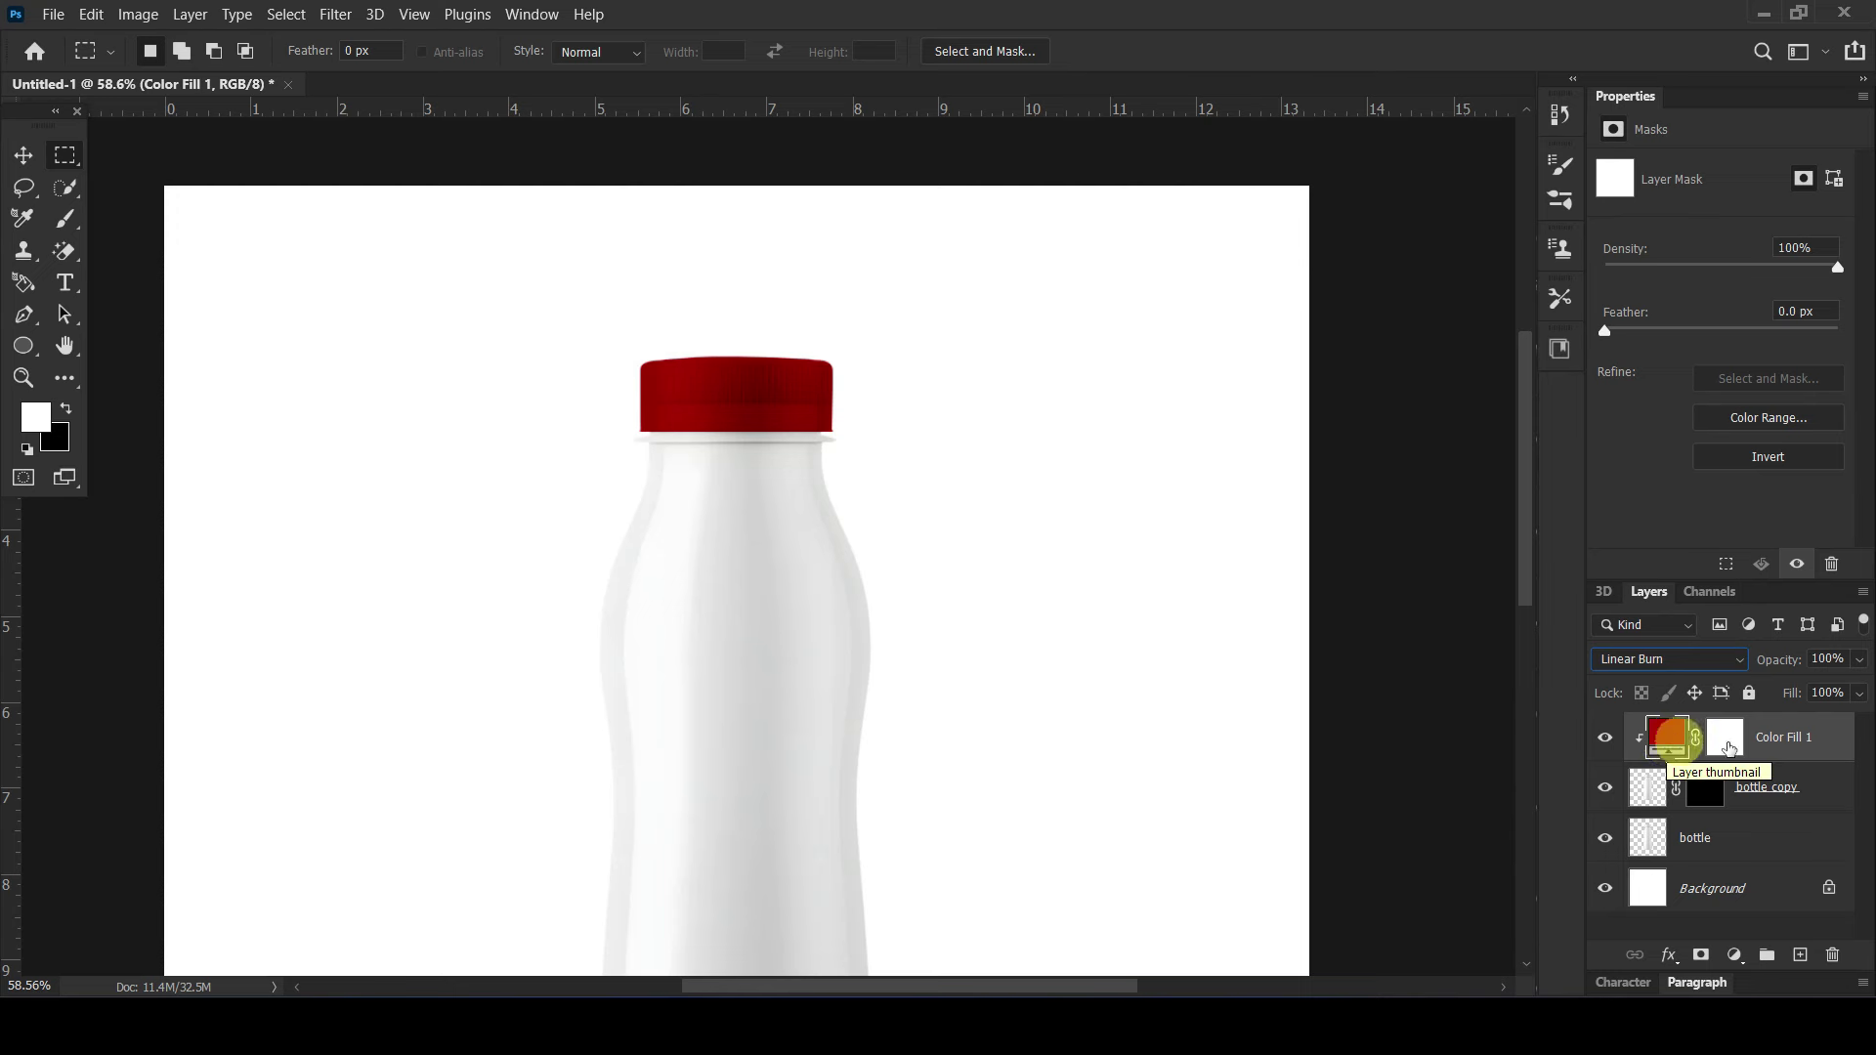
# Step: Split the fill's Blend If underlying white slider at 211 so cap highlights show through, and confirm
pyautogui.doubleClick(1846, 755)
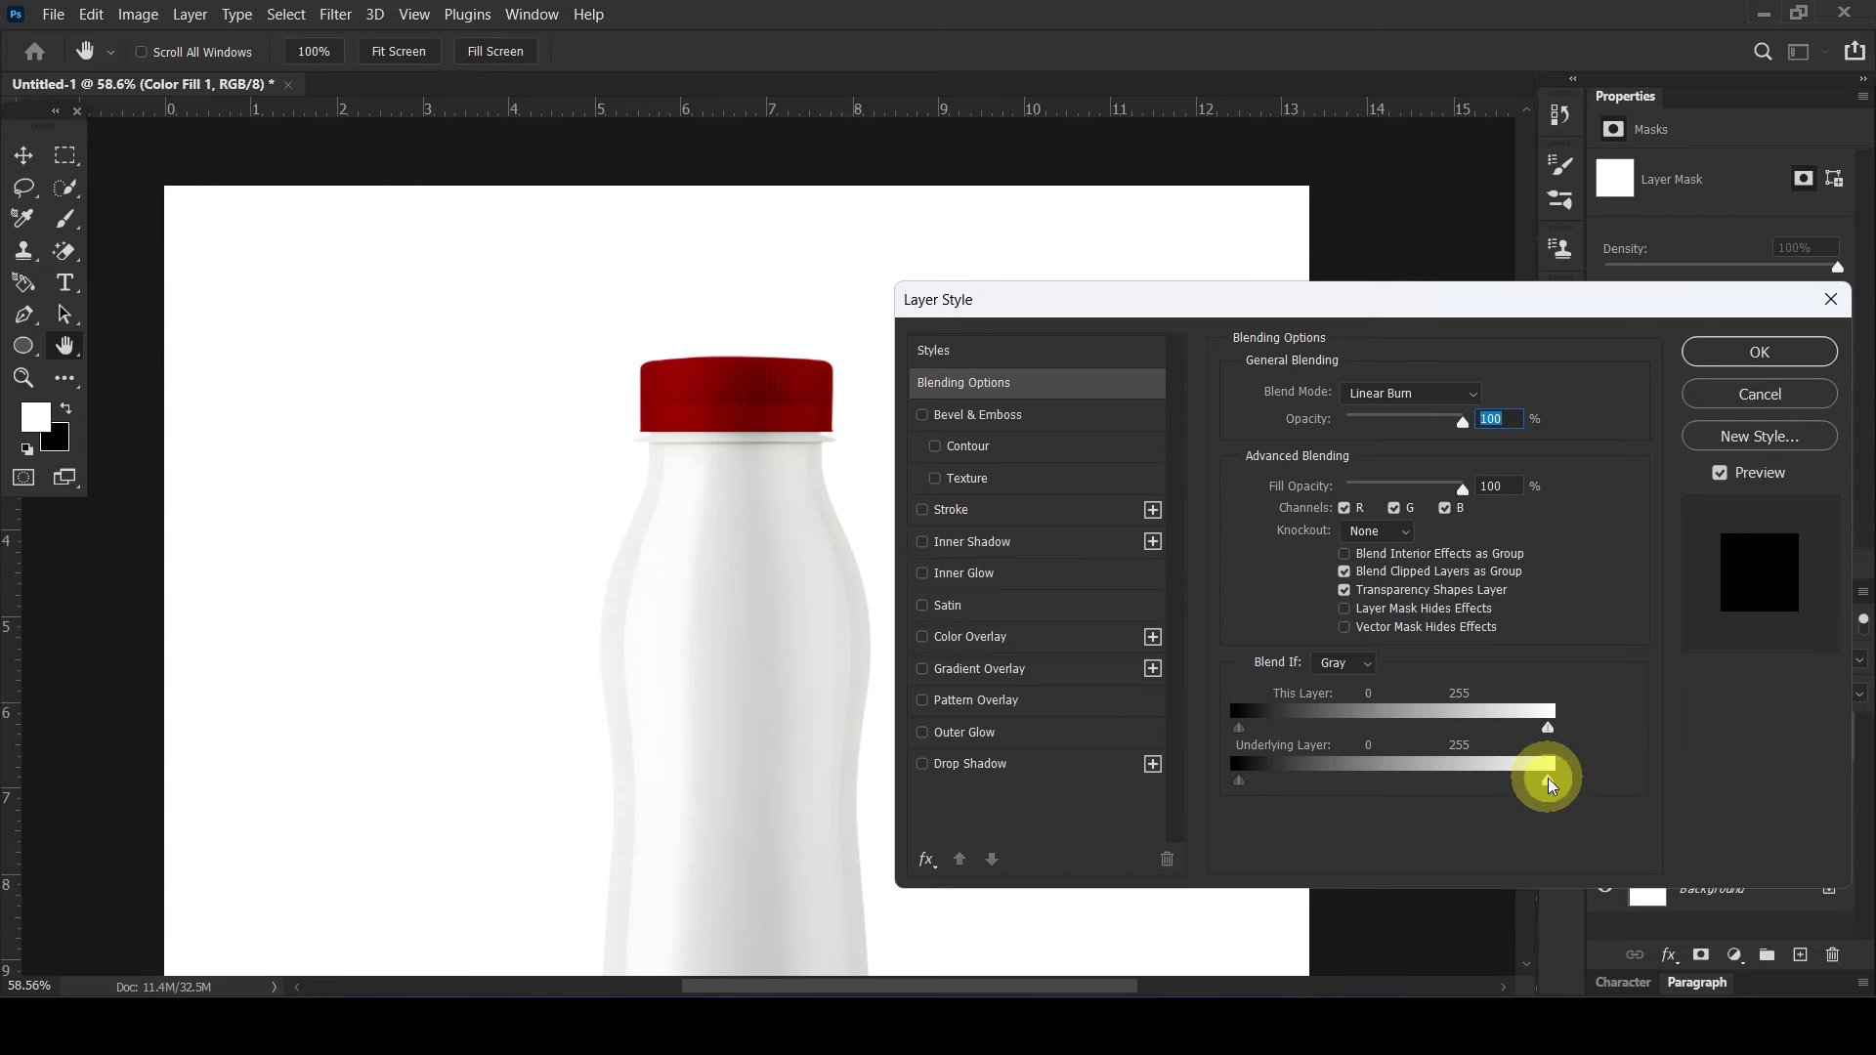
pyautogui.click(1551, 782)
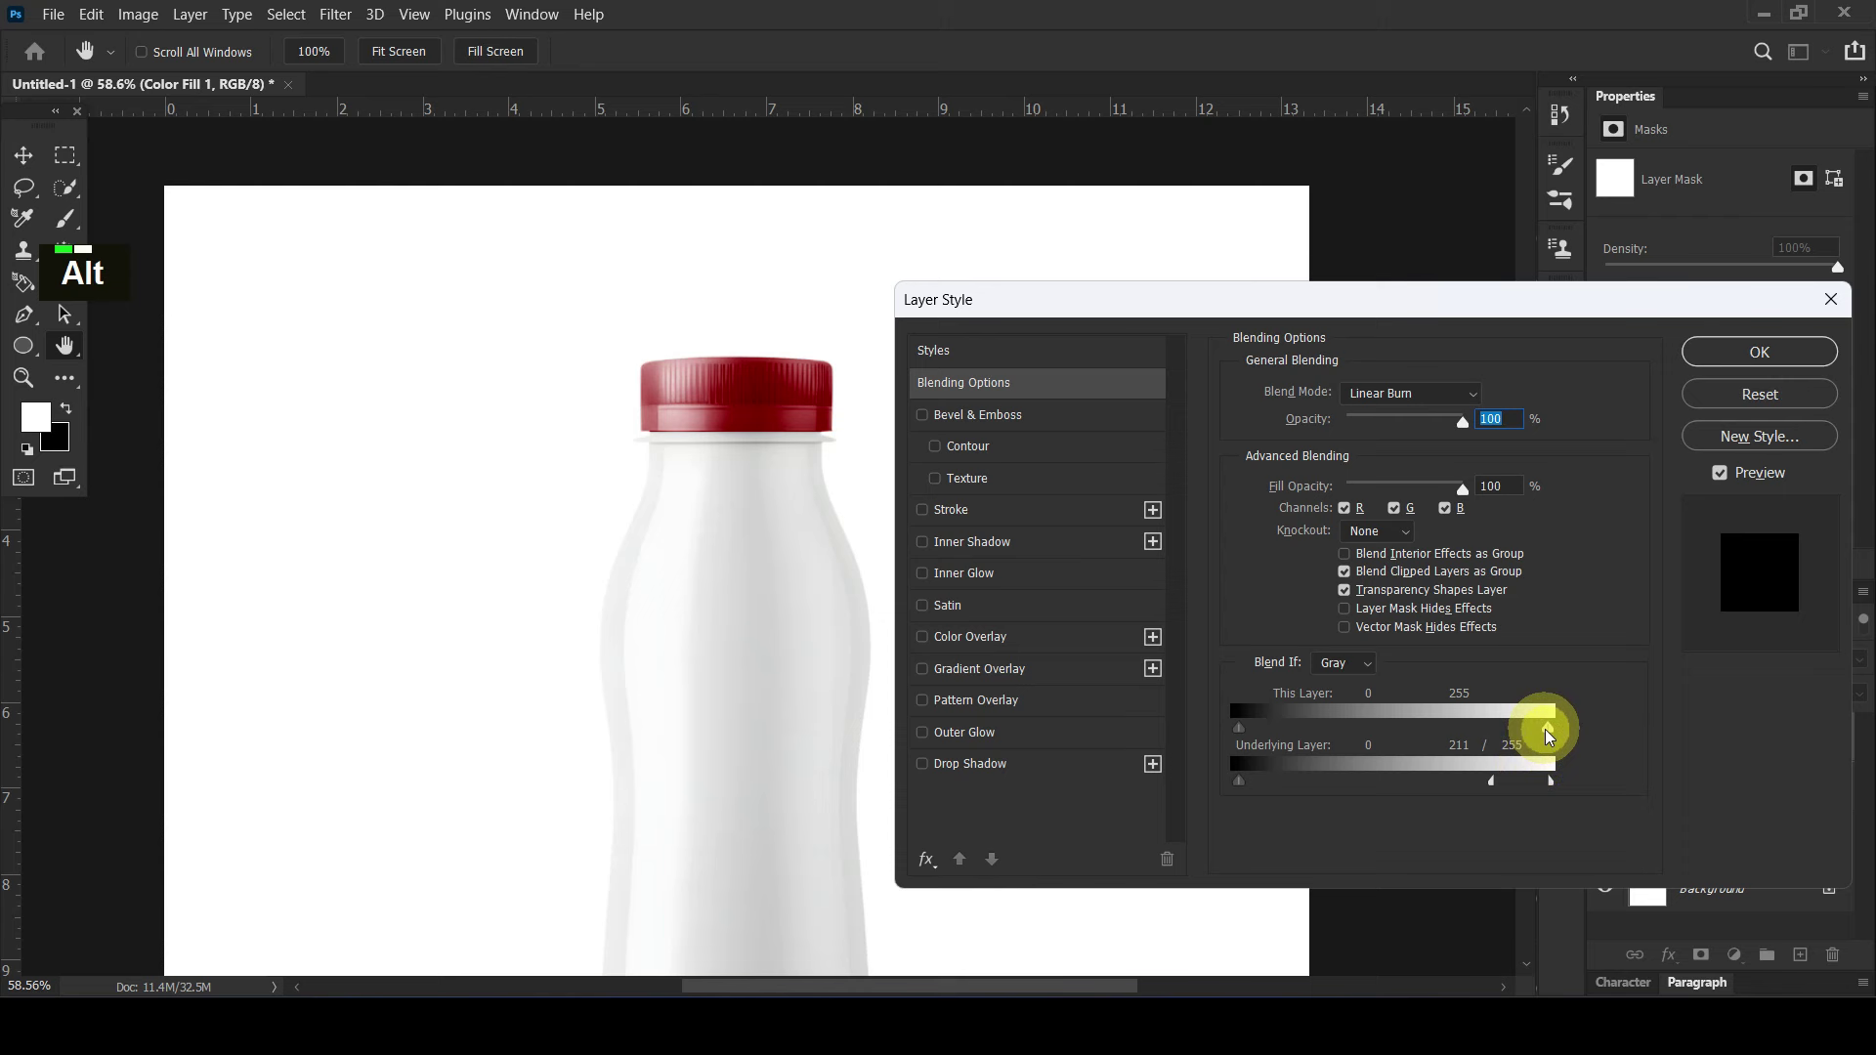
pyautogui.click(1548, 733)
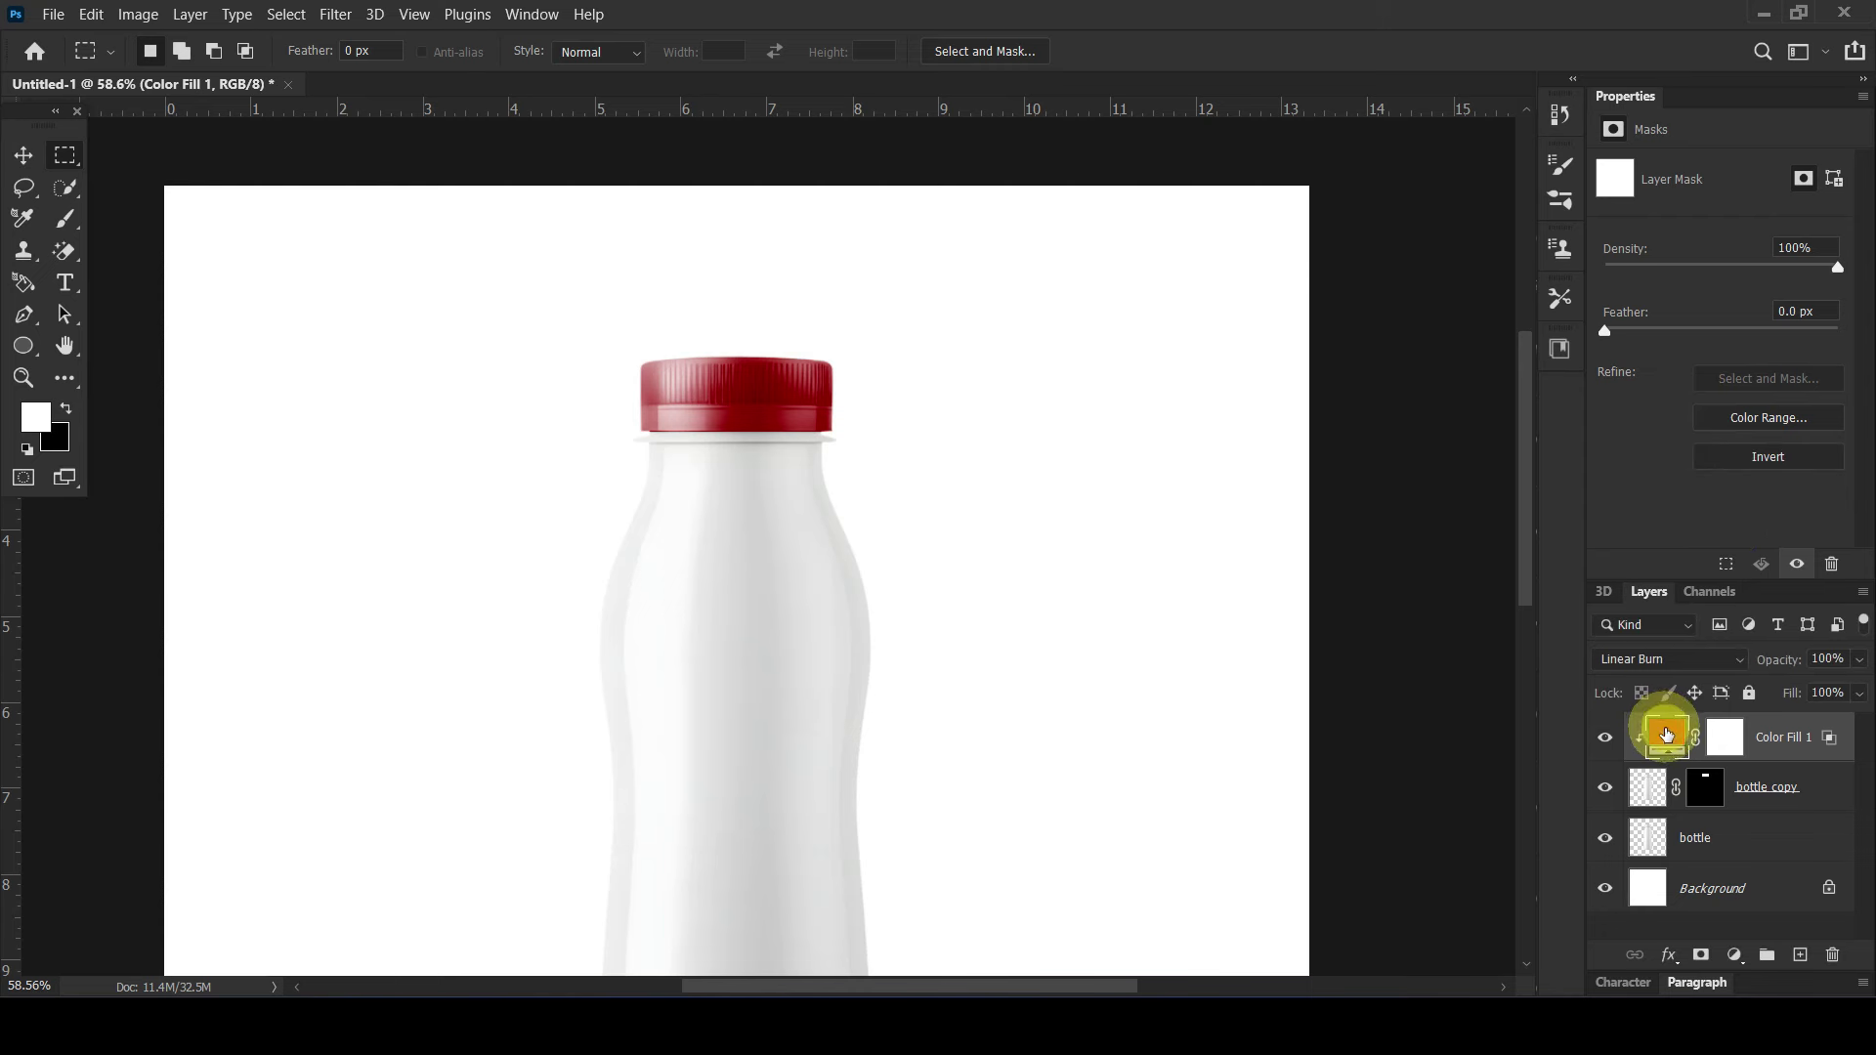
# Step: Change the cap fill to a brighter red (cb0202) and deselect all layers
pyautogui.doubleClick(1668, 736)
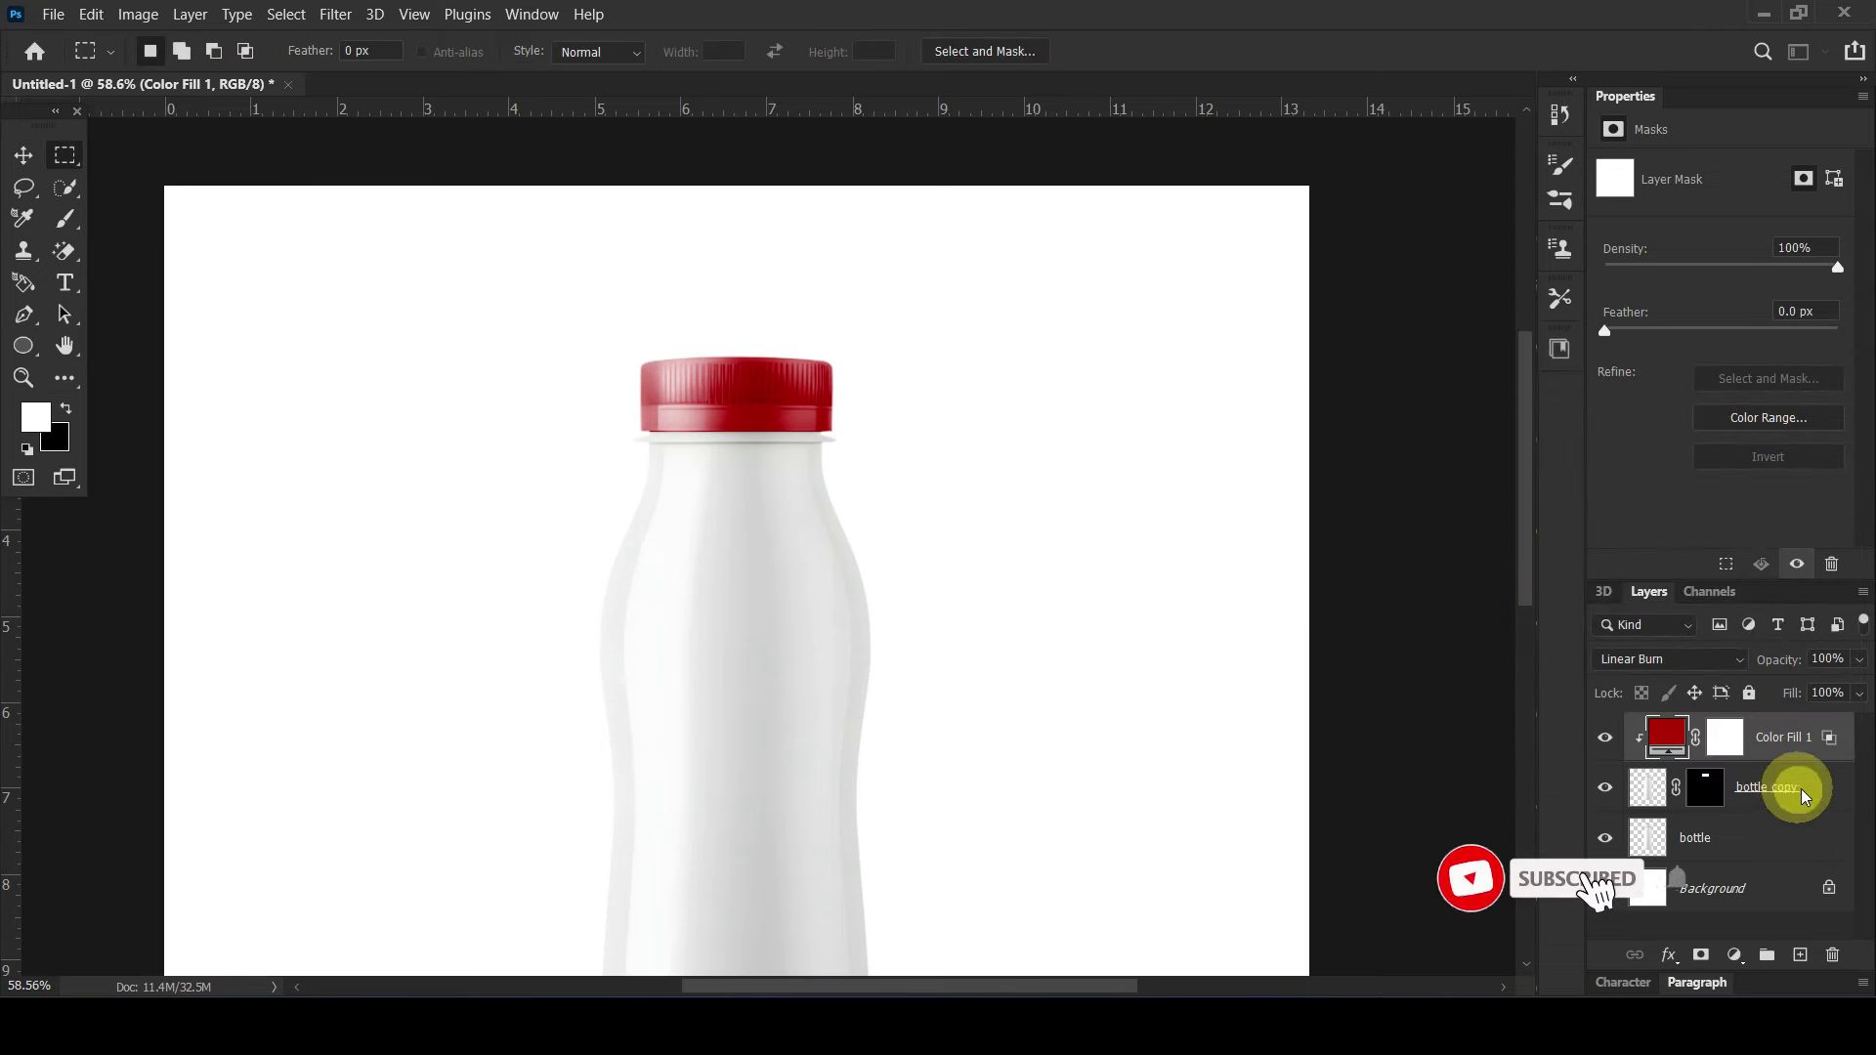
pyautogui.click(1826, 789)
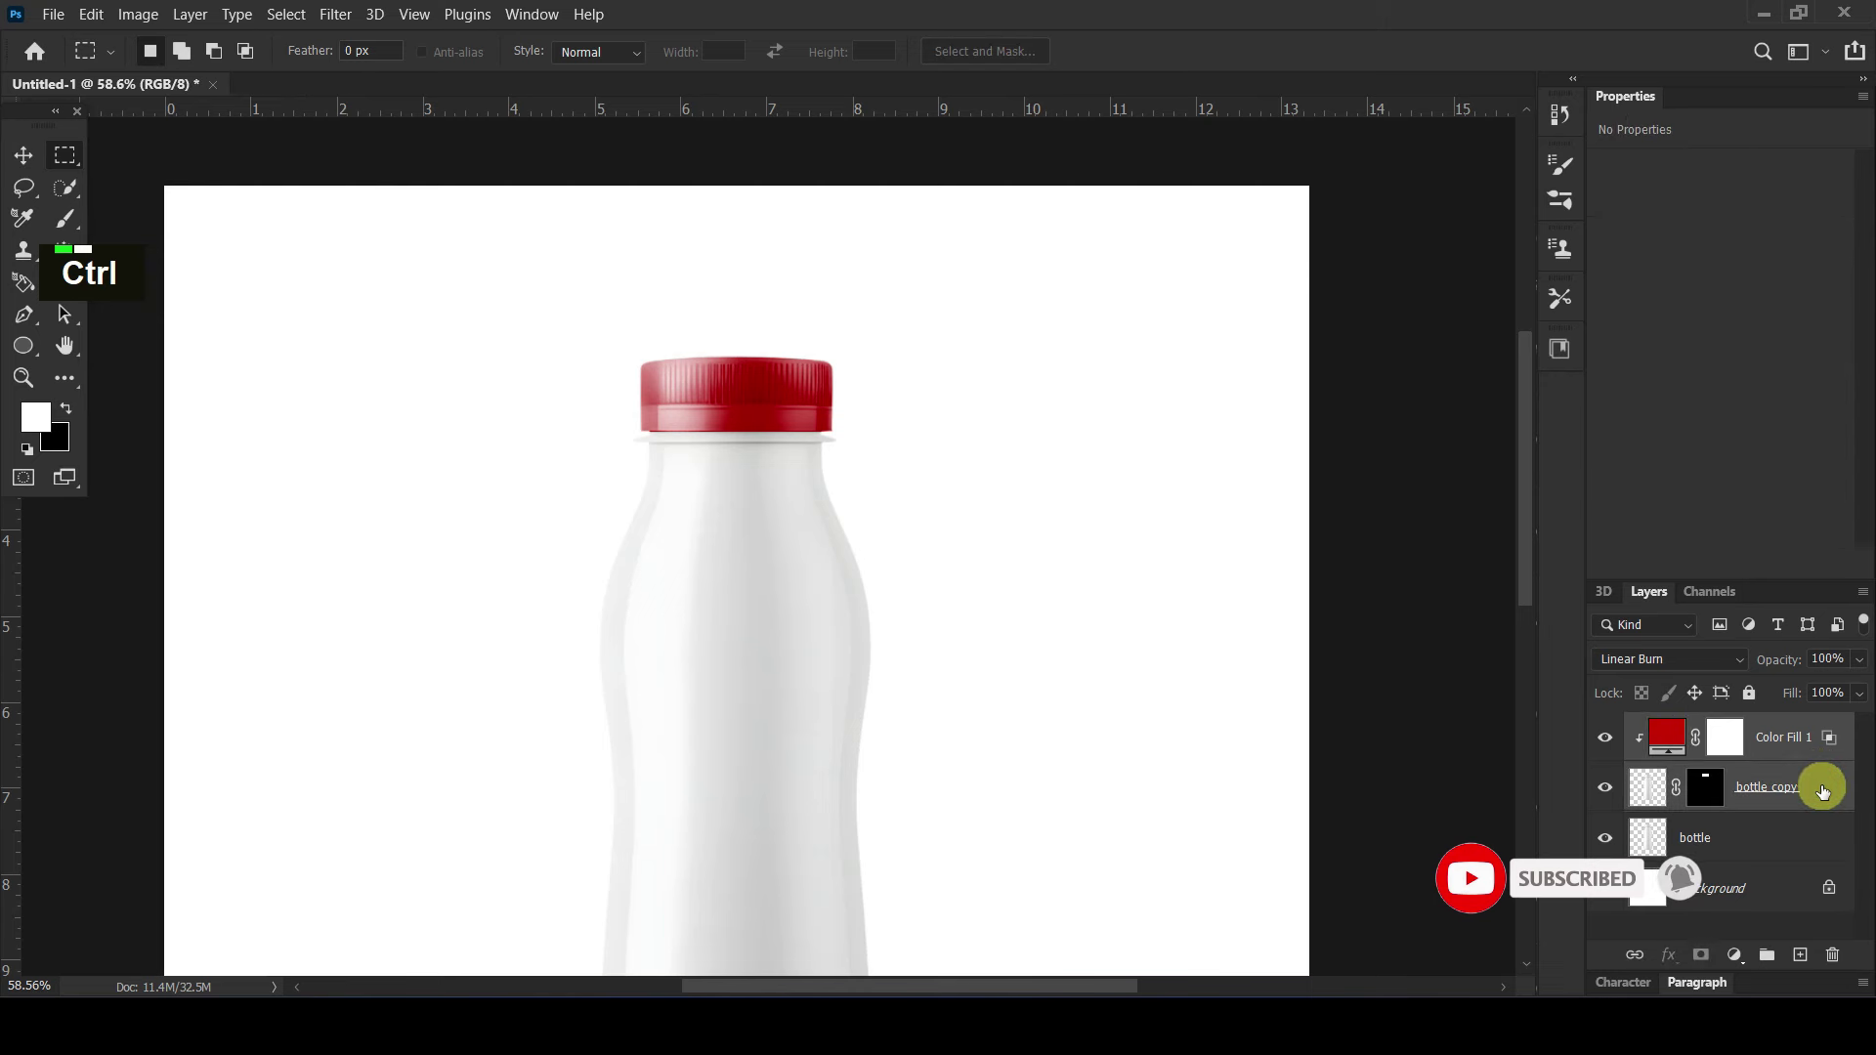
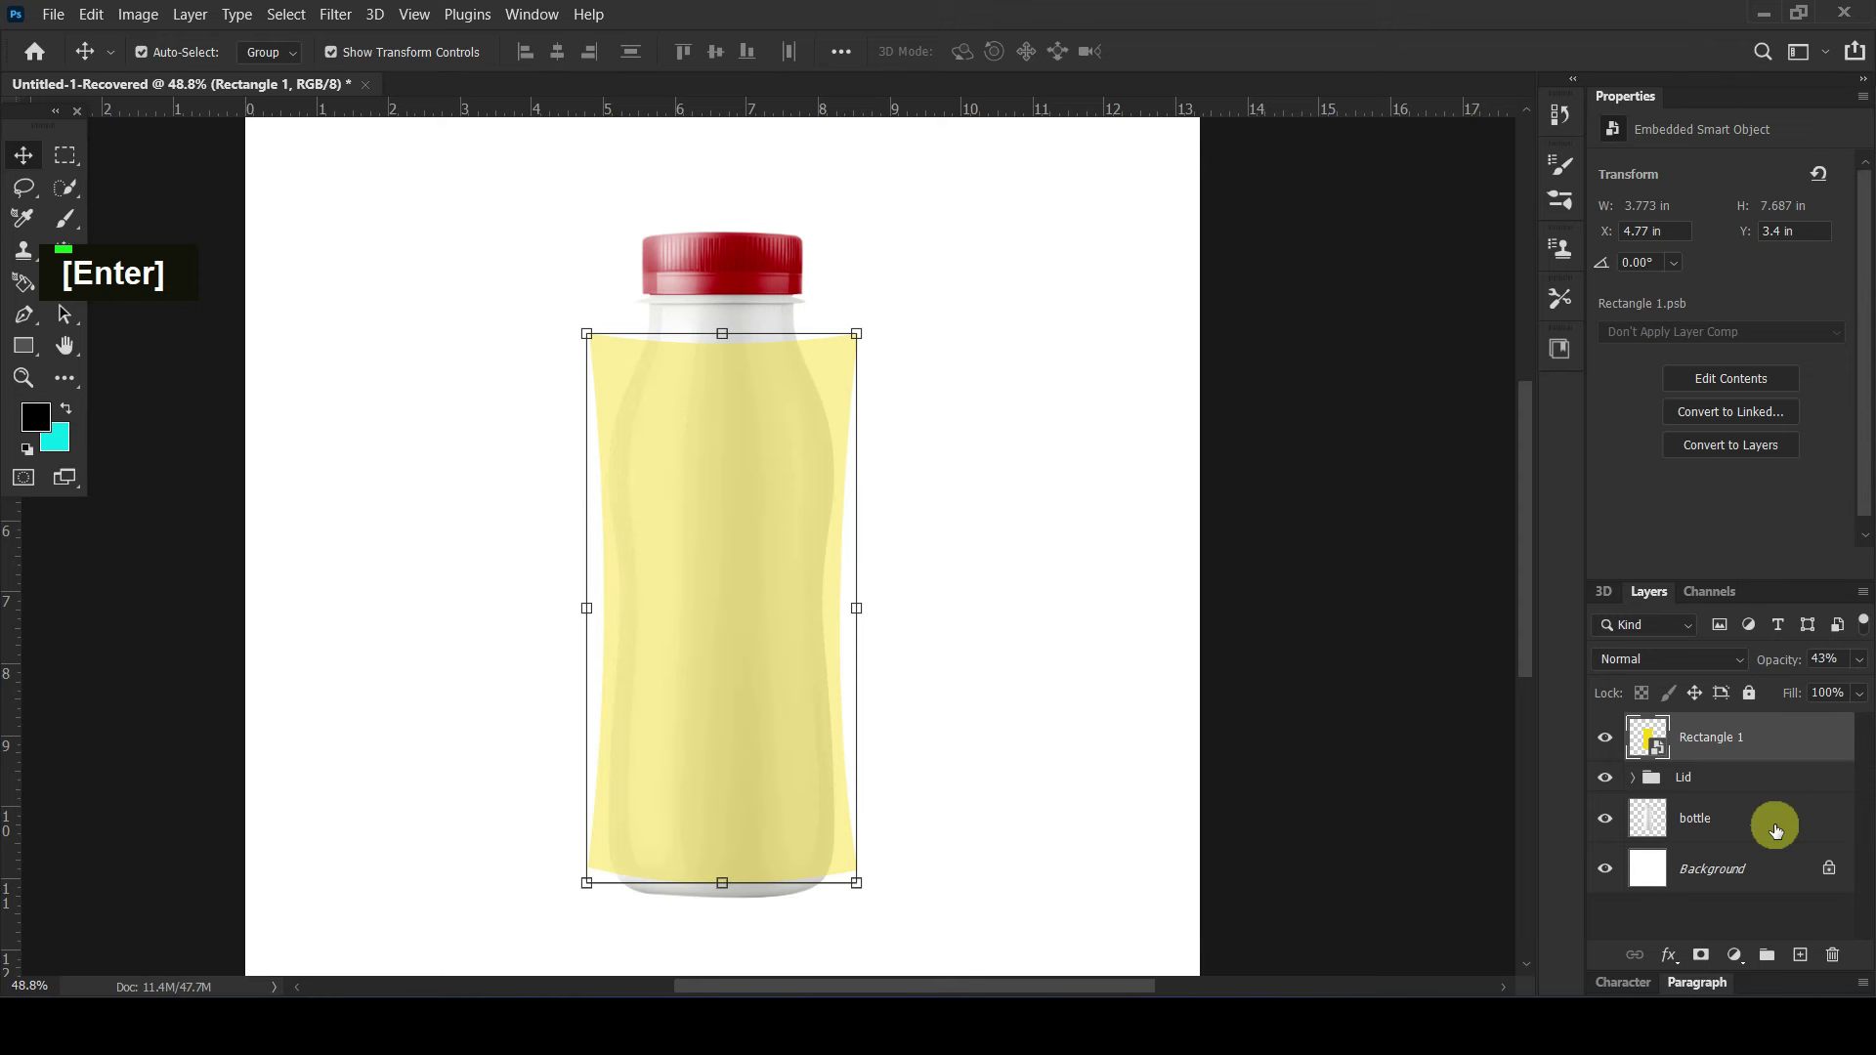
# Step: Duplicate the bottle layer and clip the yellow rectangle onto the copy with Linear Burn
pyautogui.press('ctrl+j')
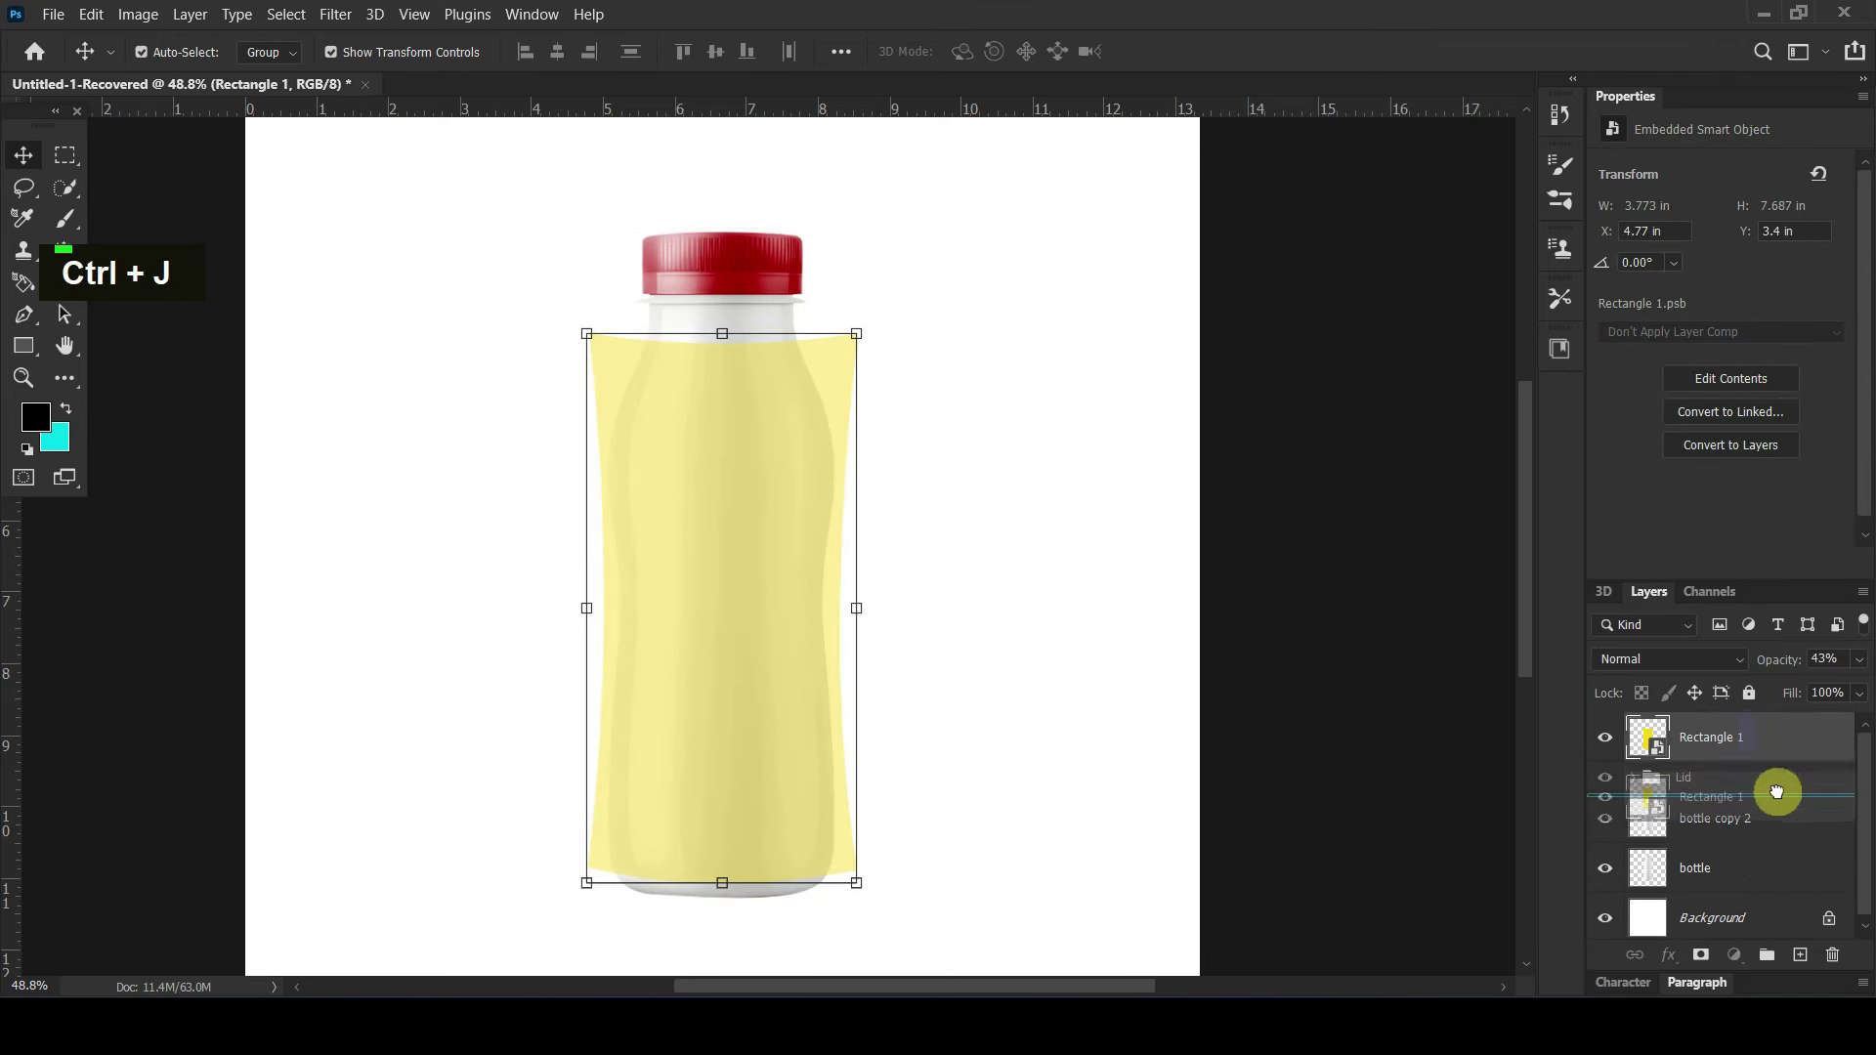
pyautogui.rightClick(1839, 766)
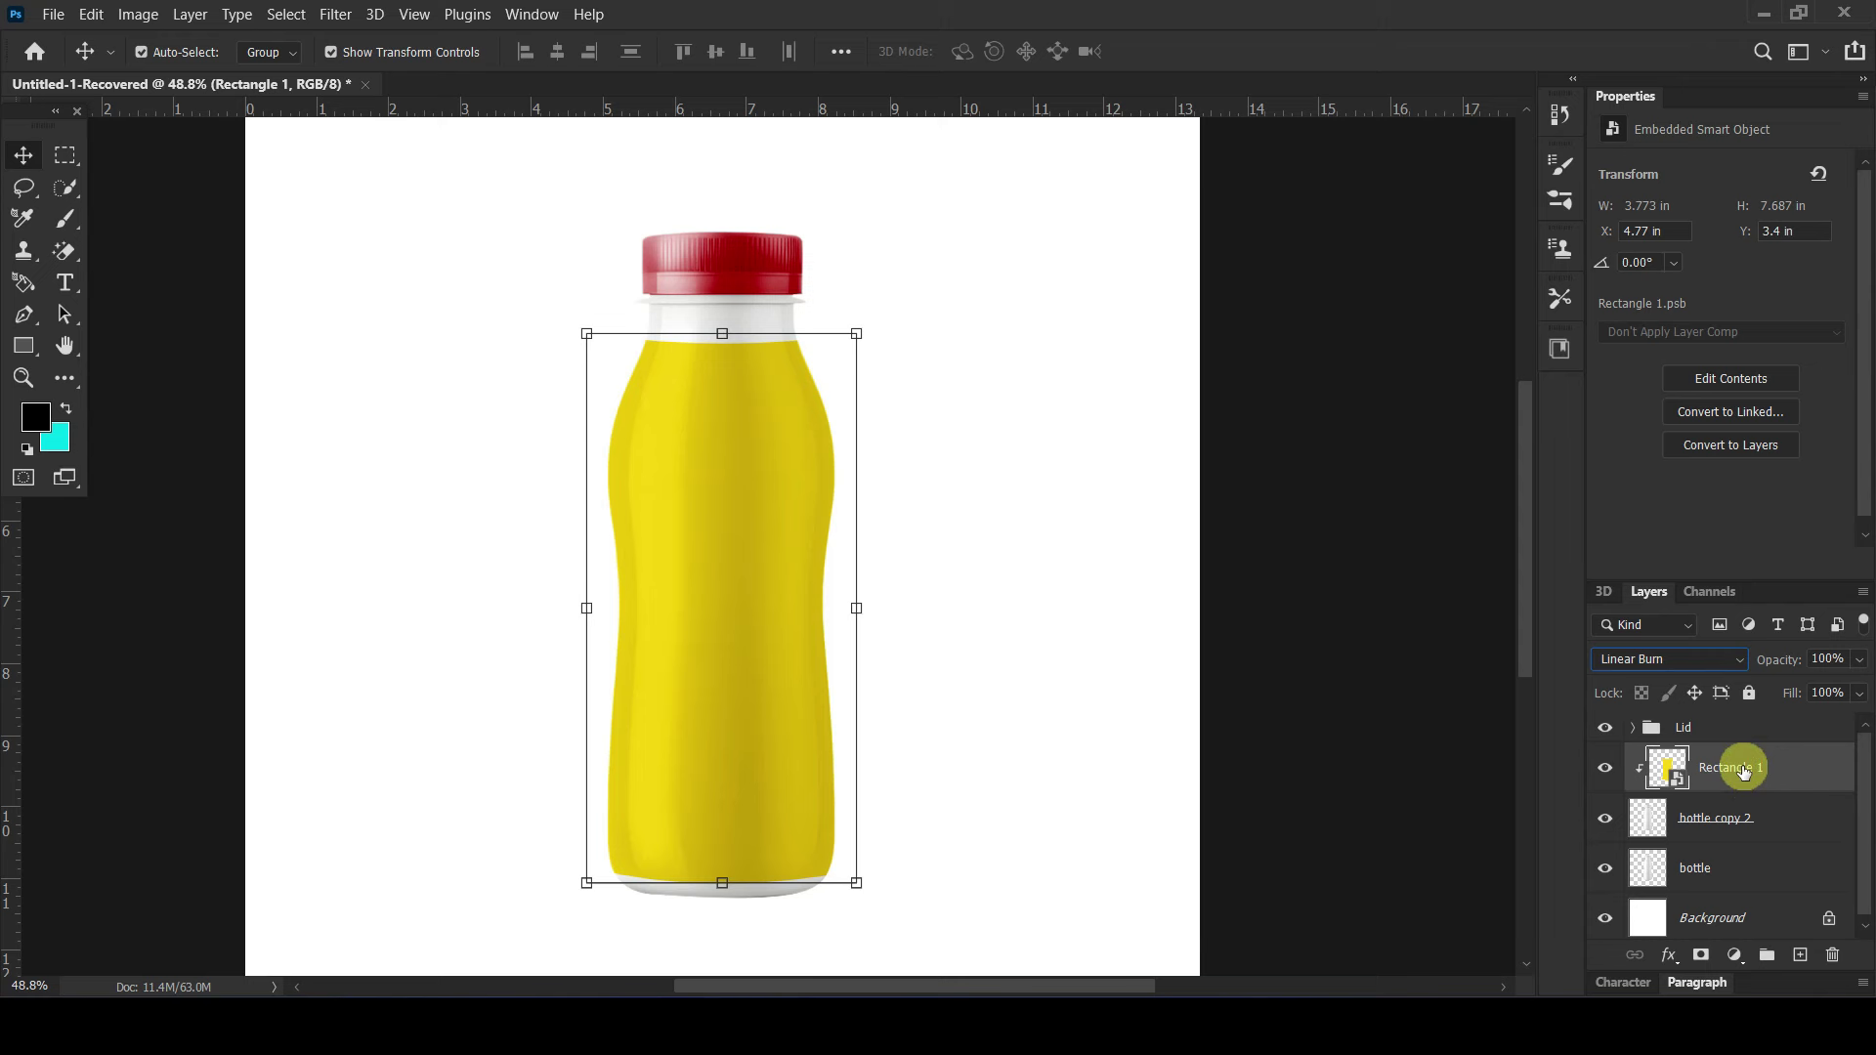
# Step: Rename the rectangle layer to 'Place your design'
pyautogui.doubleClick(1743, 769)
pyautogui.press('shift+p')
pyautogui.press('l')
pyautogui.press('a')
pyautogui.write('Space, E')
pyautogui.press('r')
pyautogui.press('space')
pyautogui.press('d')
pyautogui.press('e')
pyautogui.press('i')
pyautogui.press('g')
pyautogui.press('n')
pyautogui.press('Return')
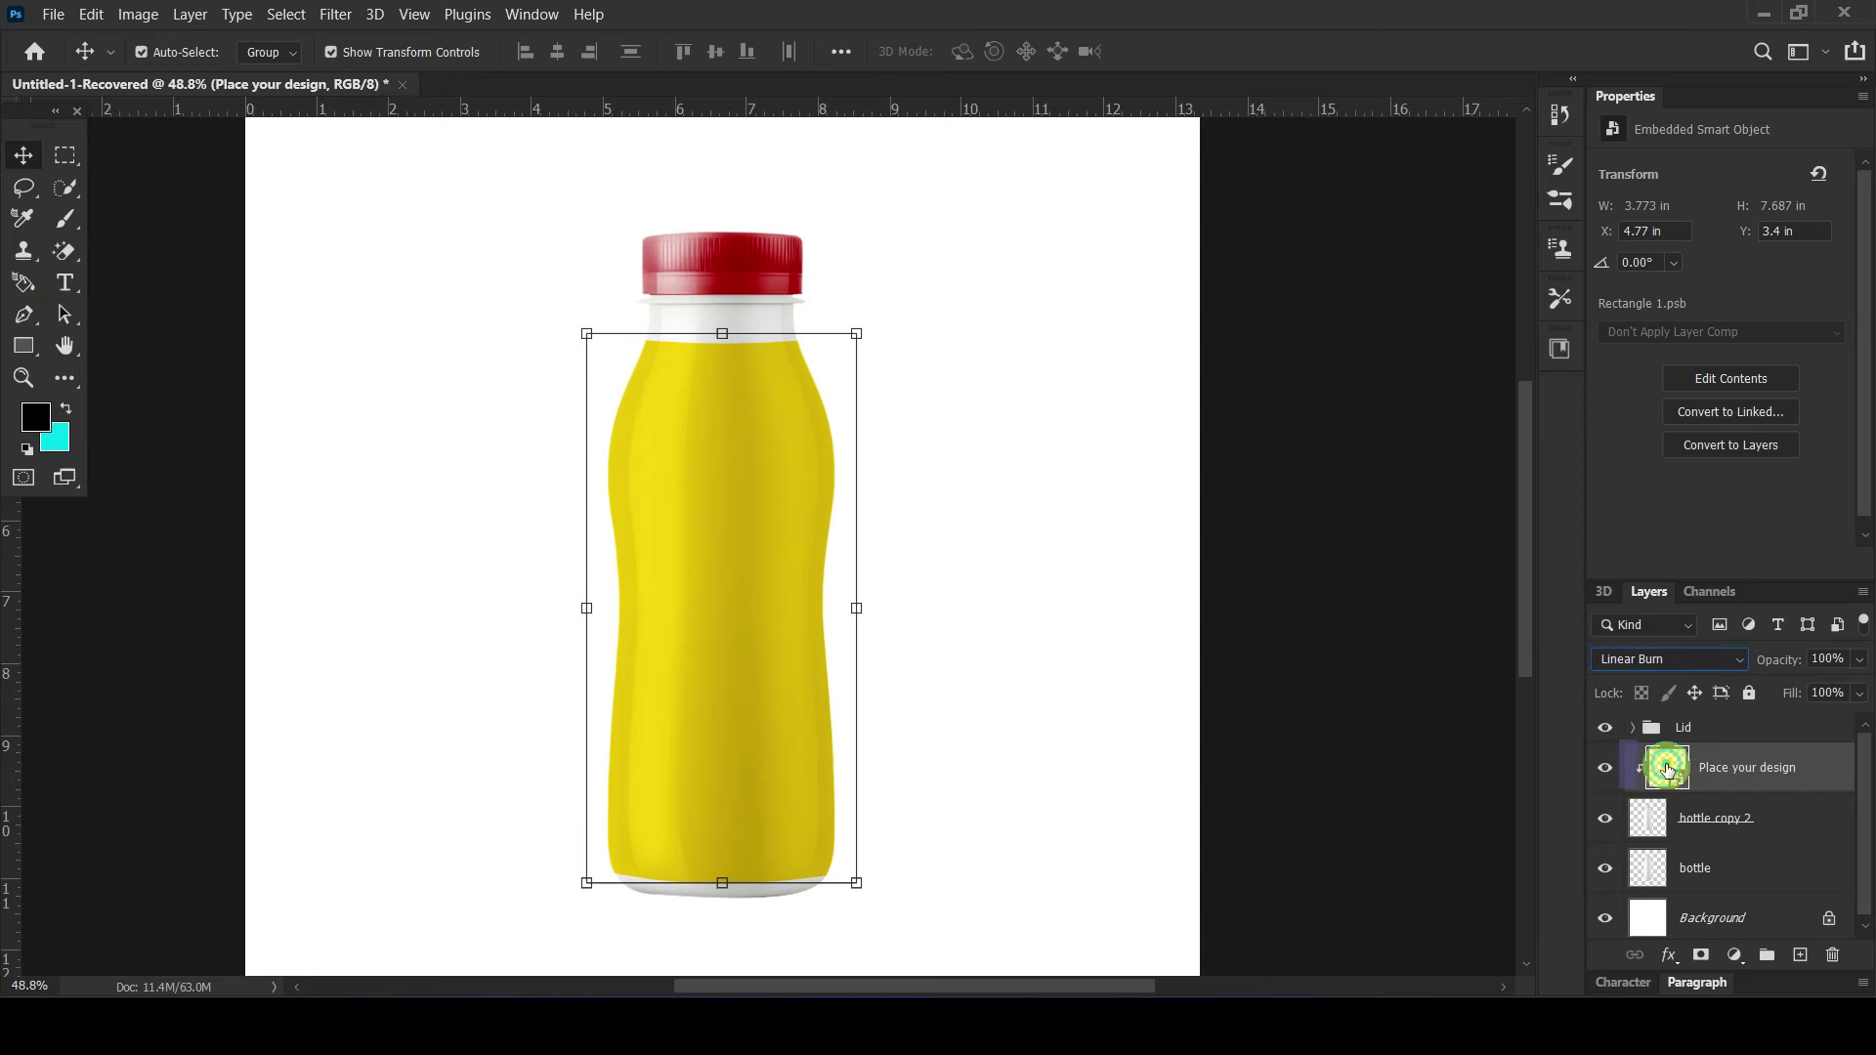
# Step: Place and scale the strawberry yogurt label inside the smart object, then close the label document
pyautogui.doubleClick(1668, 771)
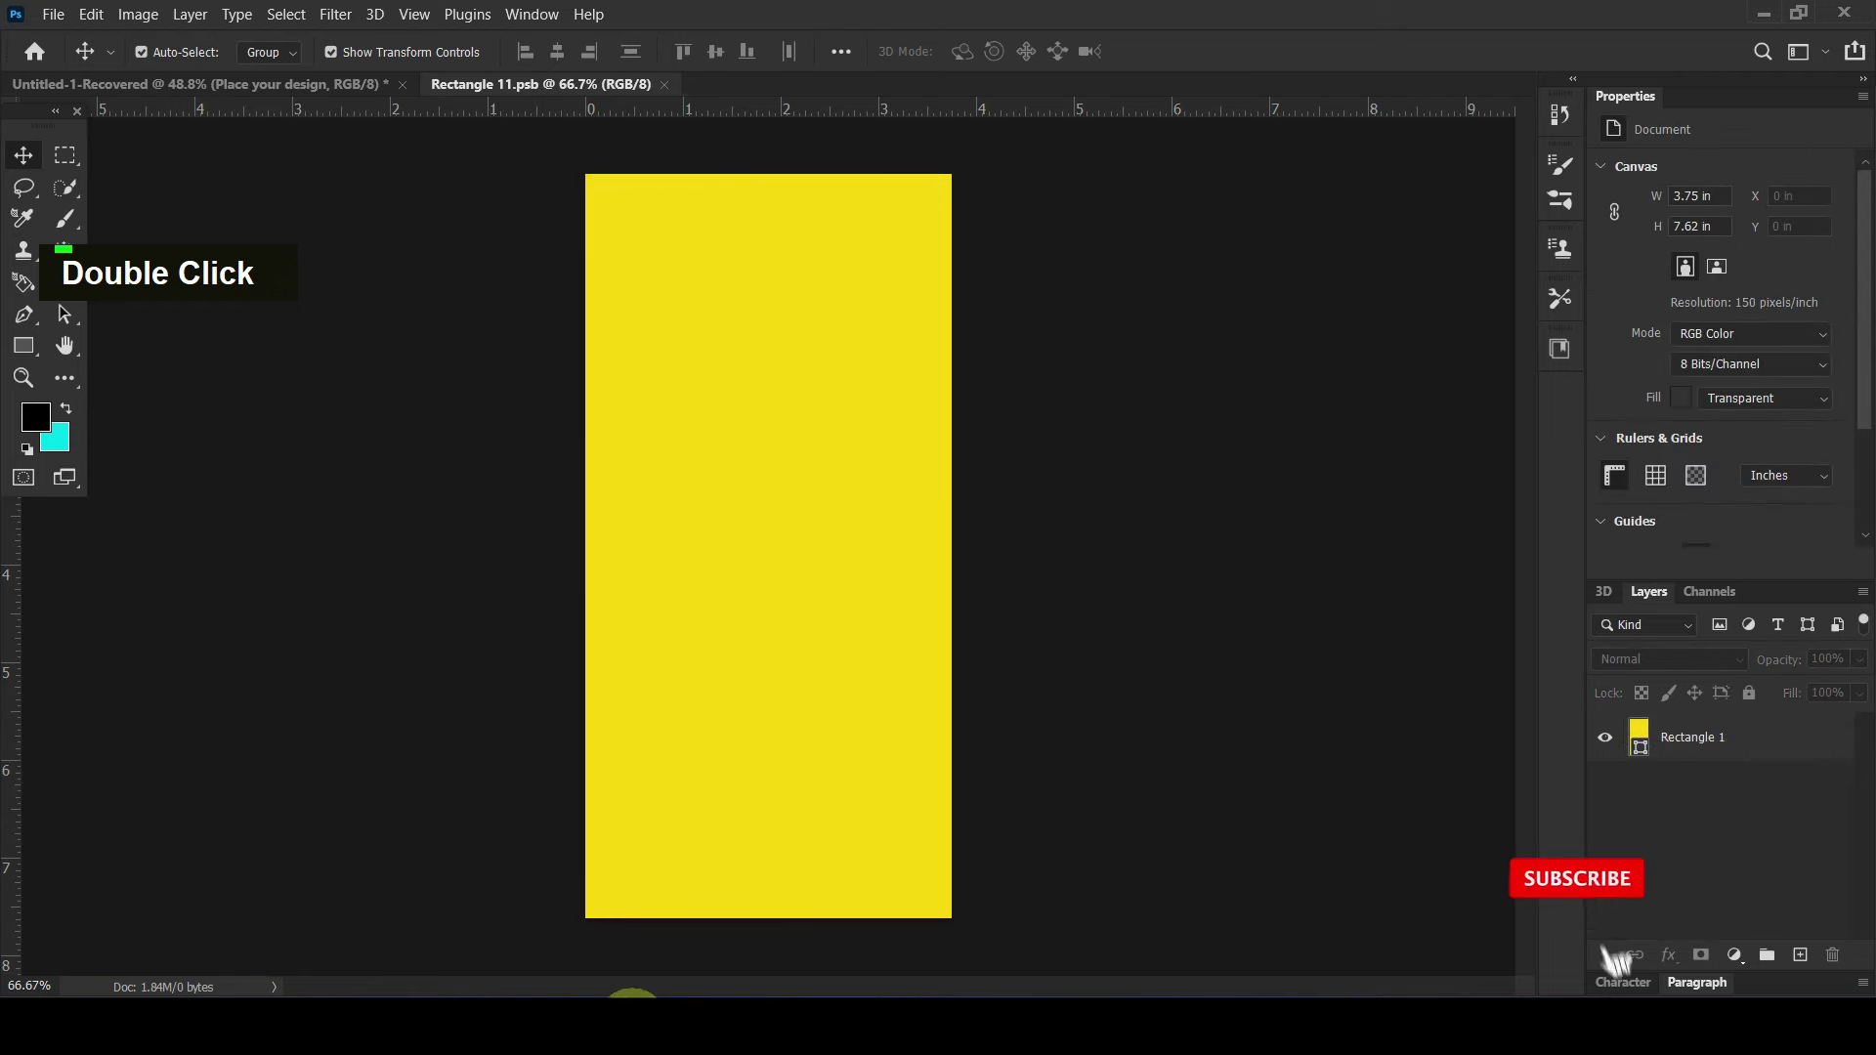
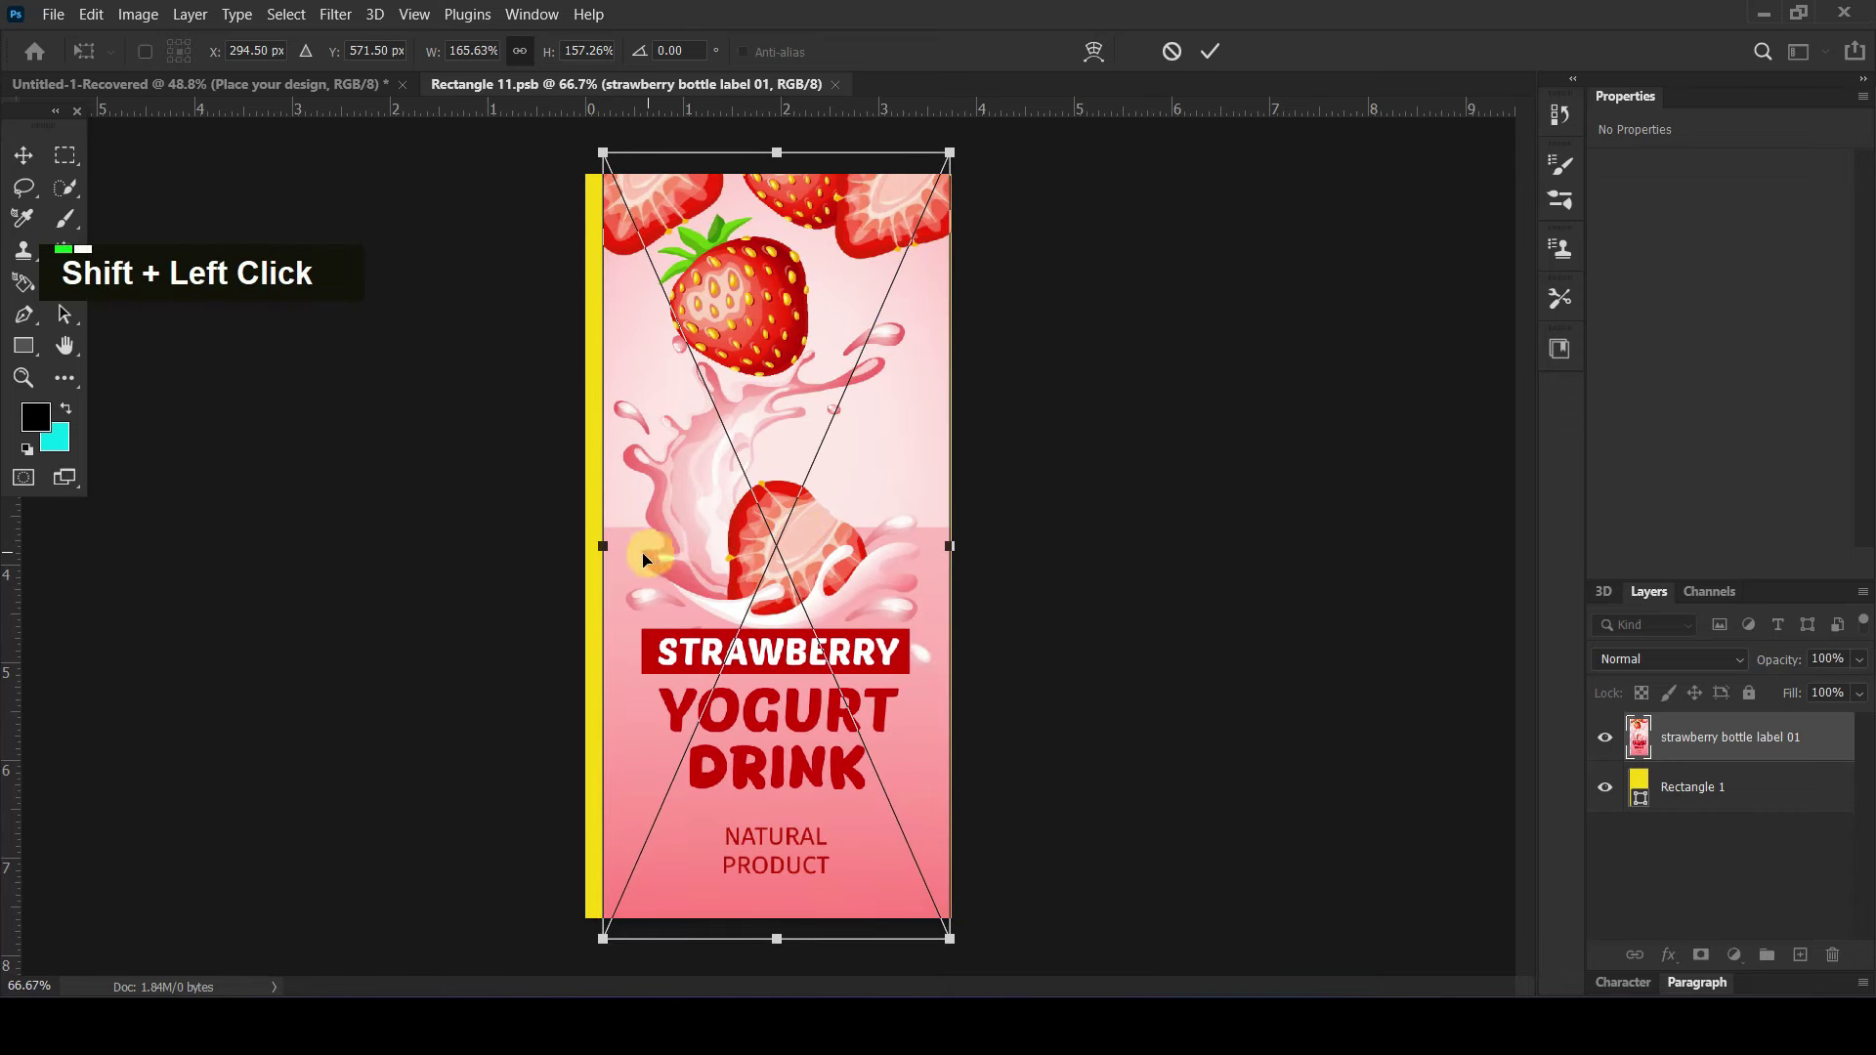
pyautogui.click(668, 634)
# Step: Save the label file, then split the label's Blend If underlying white slider to 240 and confirm
pyautogui.press('Return')
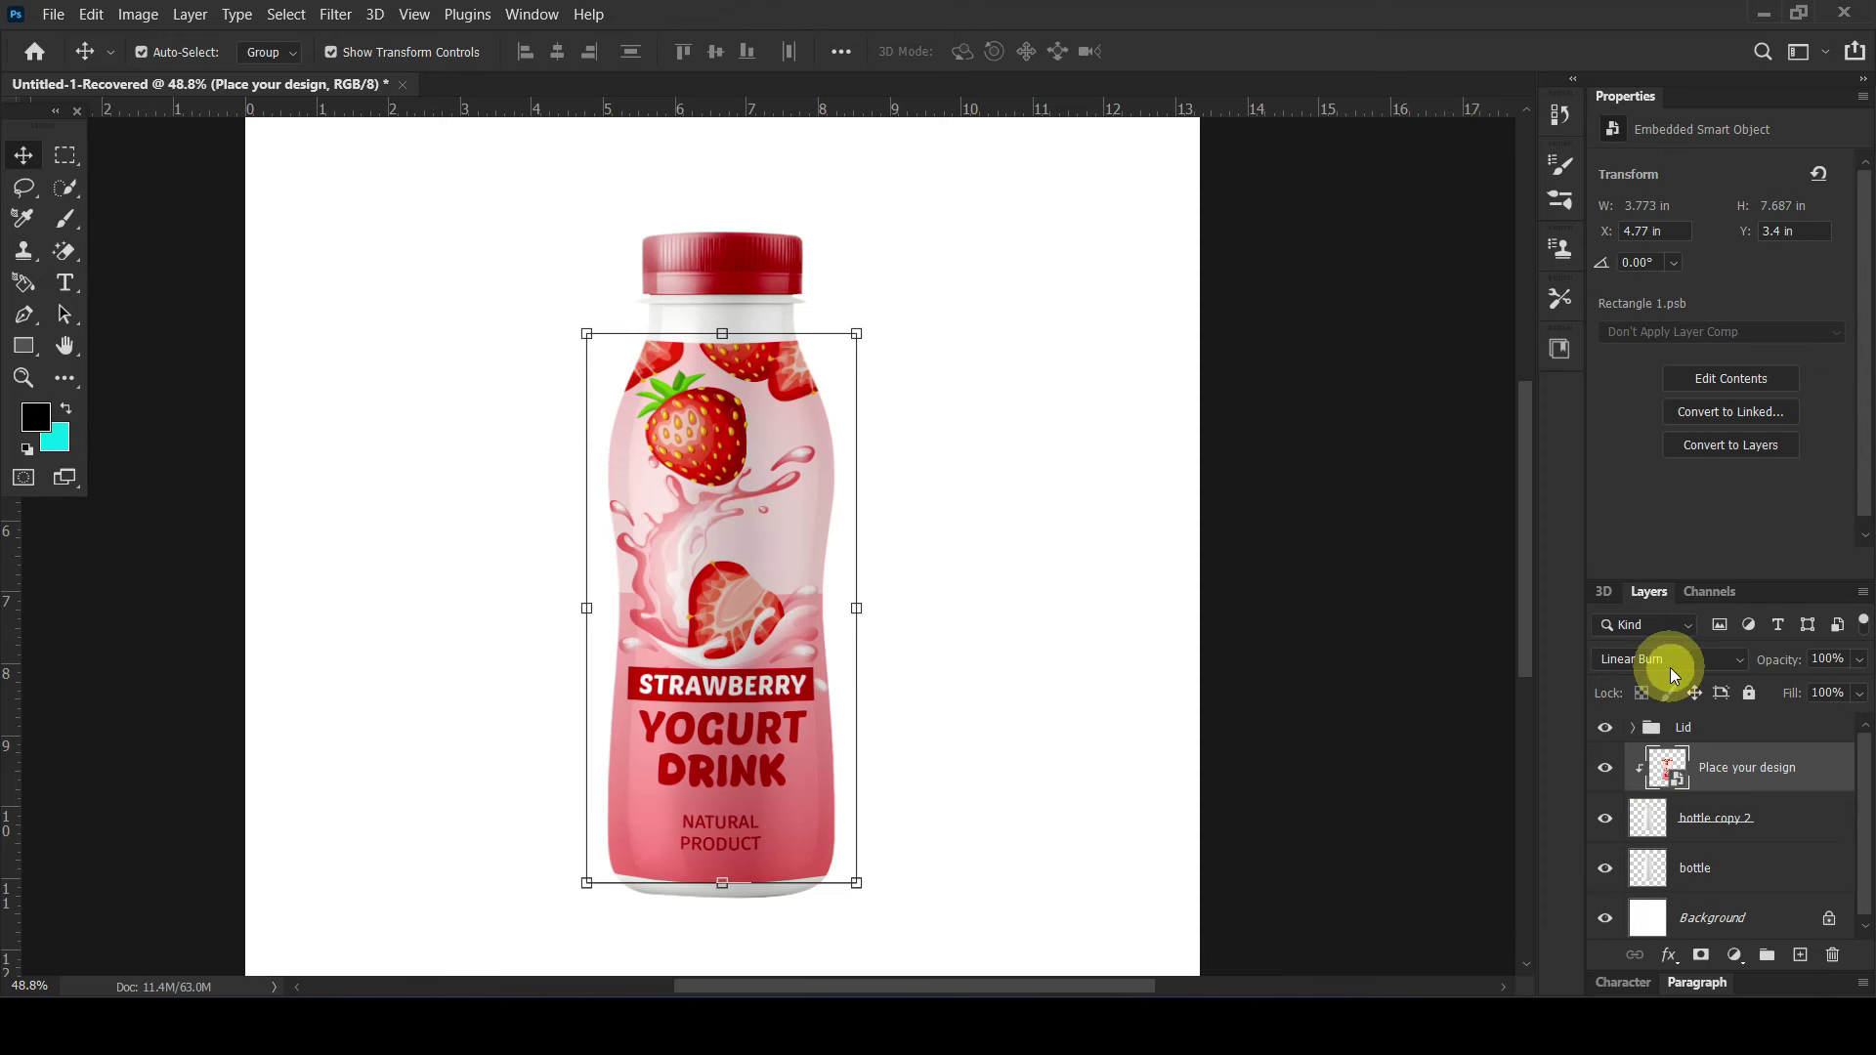
pyautogui.doubleClick(1844, 769)
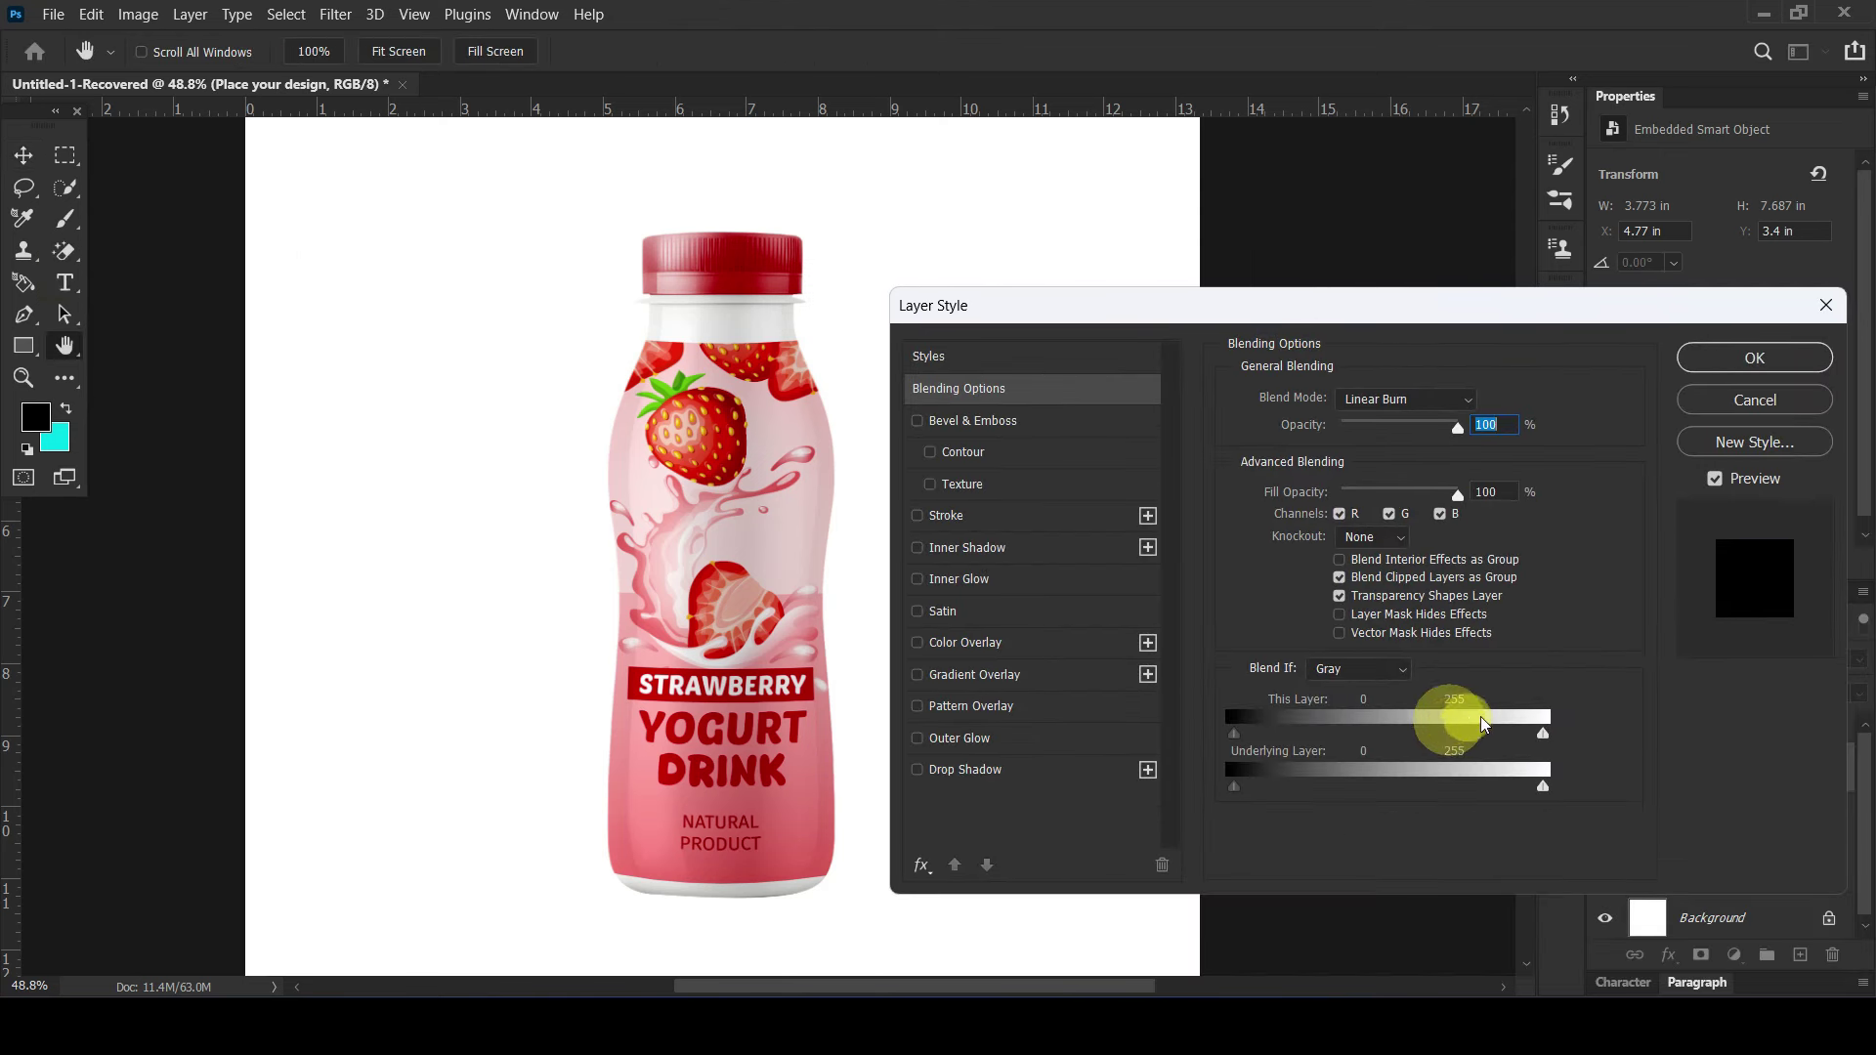
pyautogui.click(1546, 789)
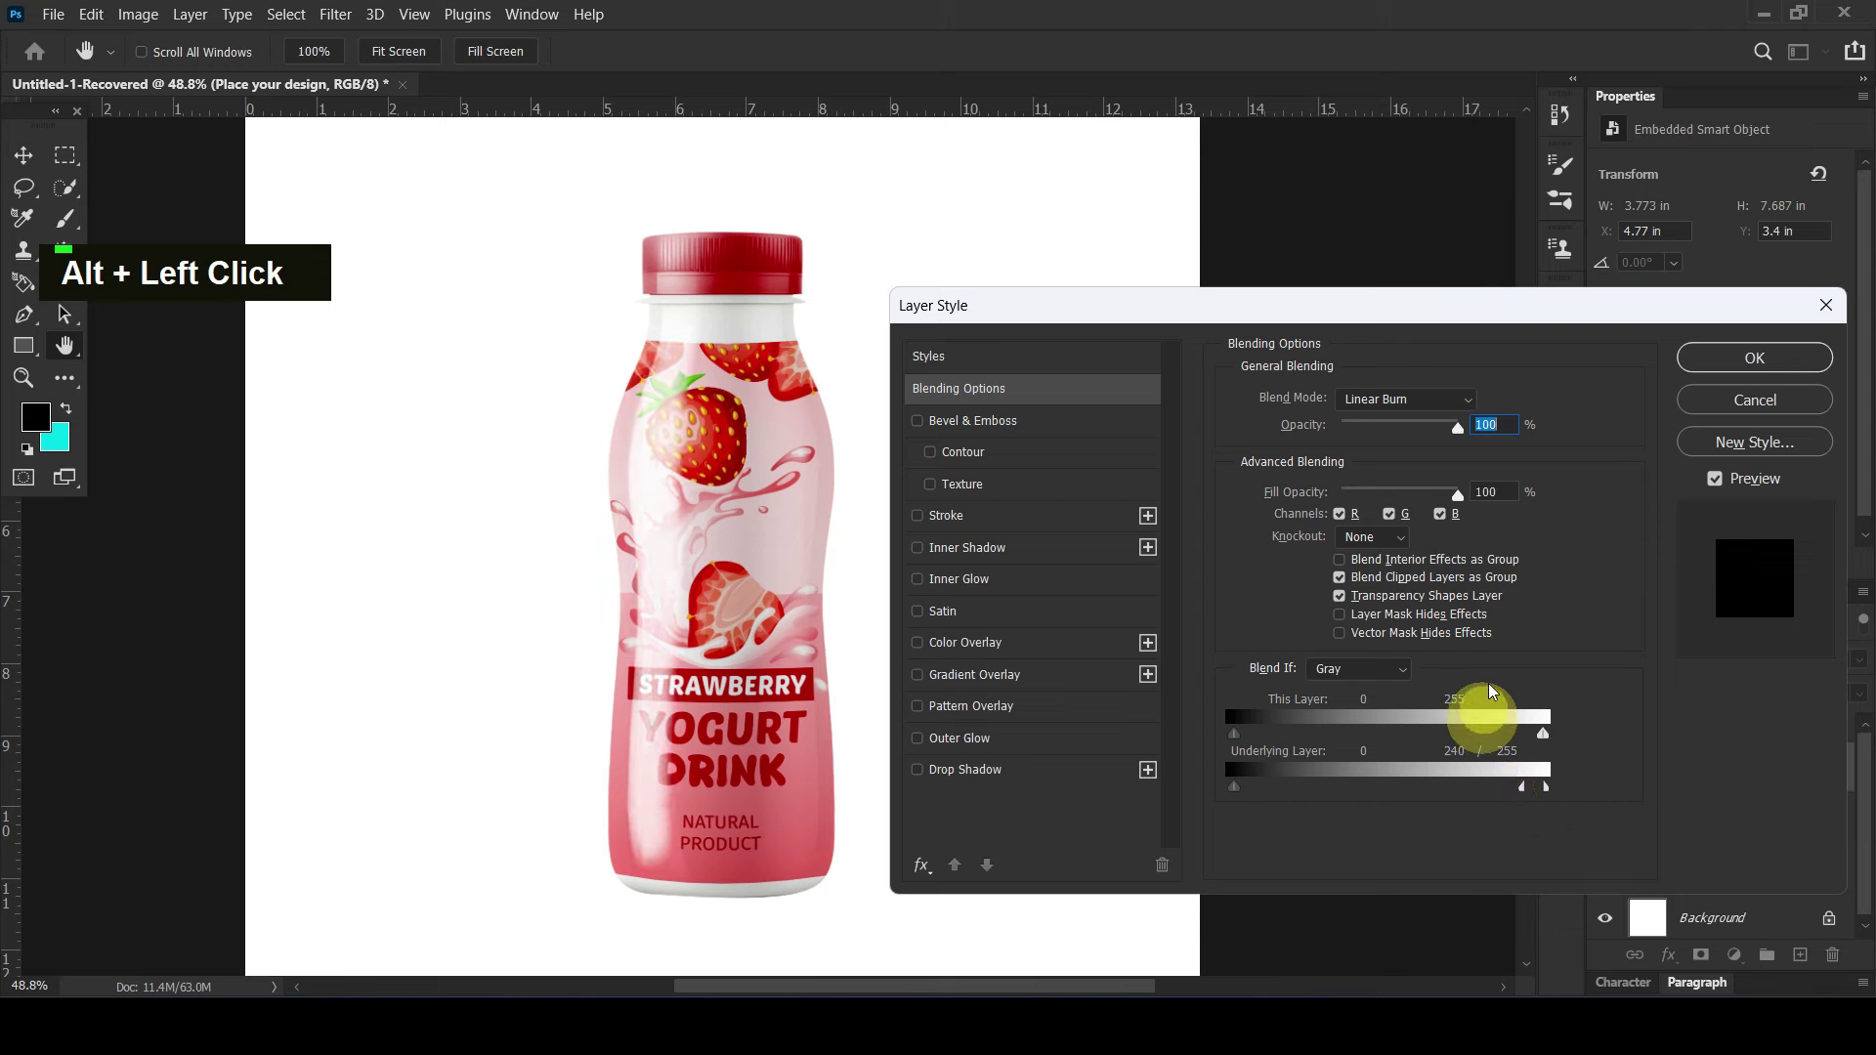
pyautogui.click(1540, 735)
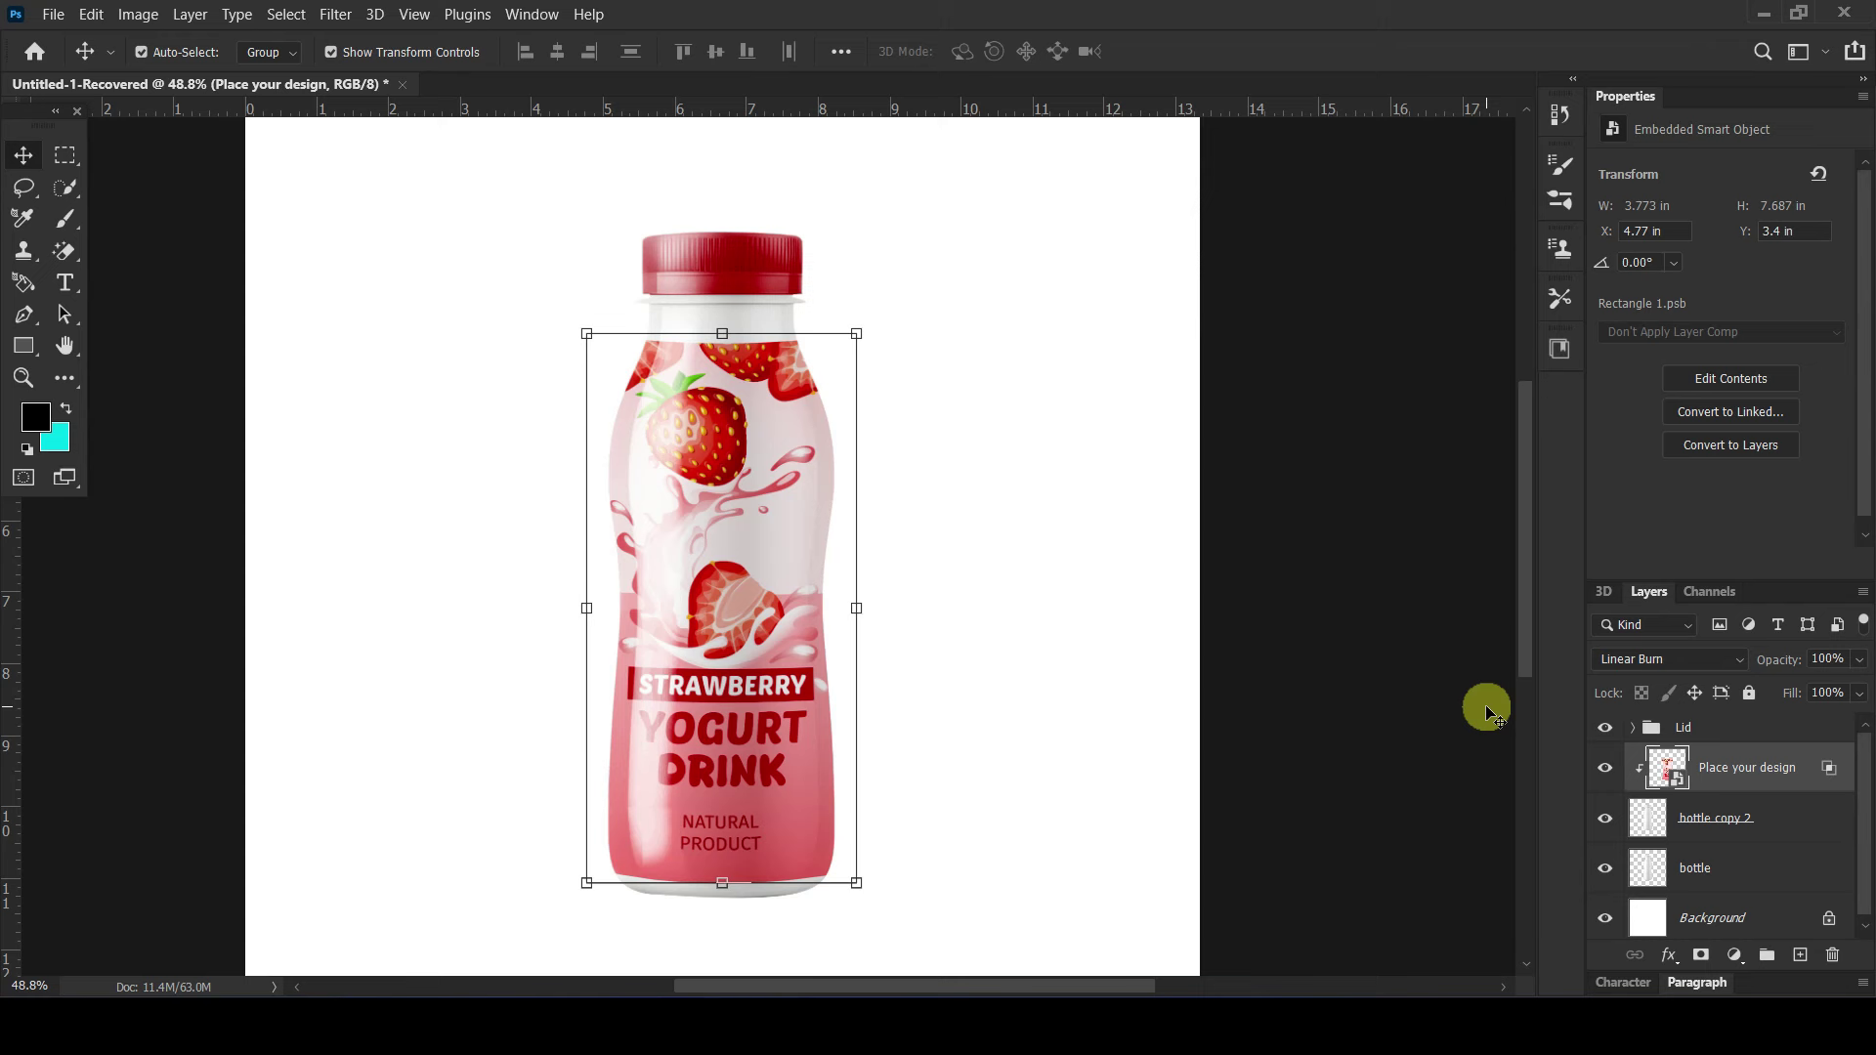
# Step: Select the bottle copy 2 layer together with the label for grouping into Design
pyautogui.click(1772, 822)
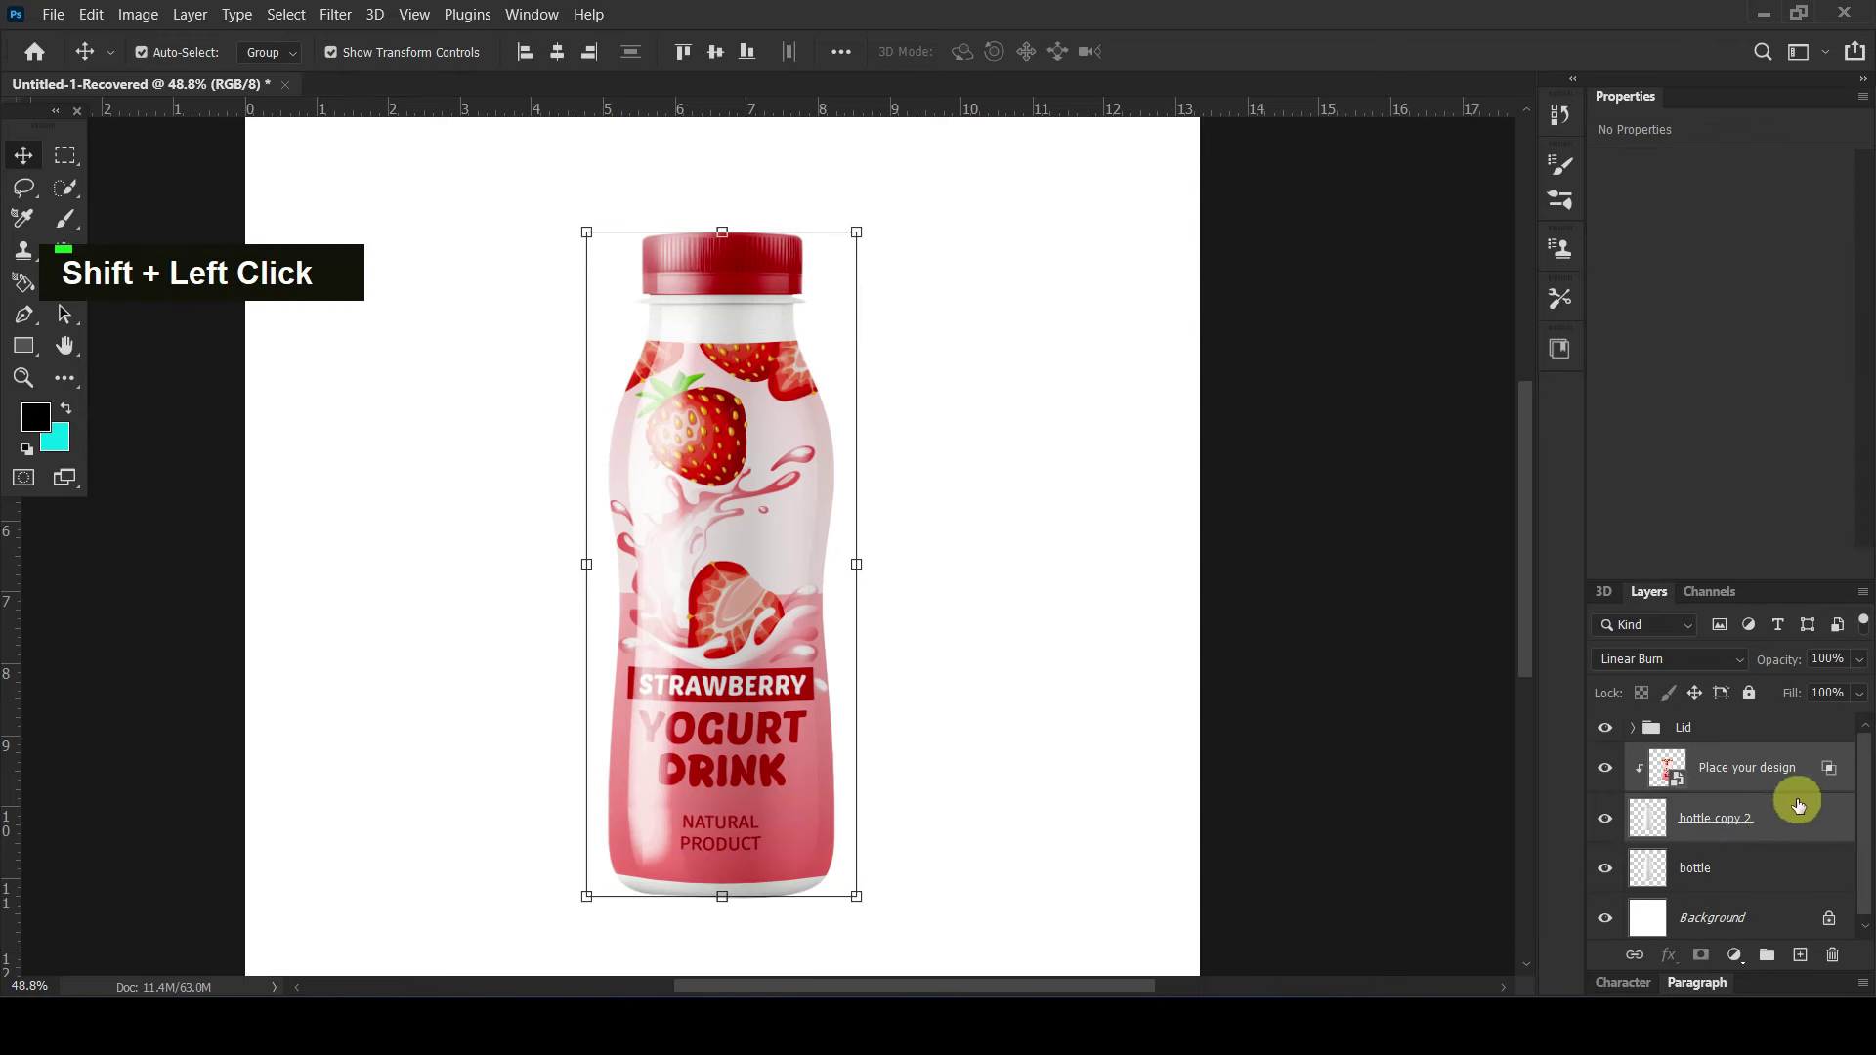
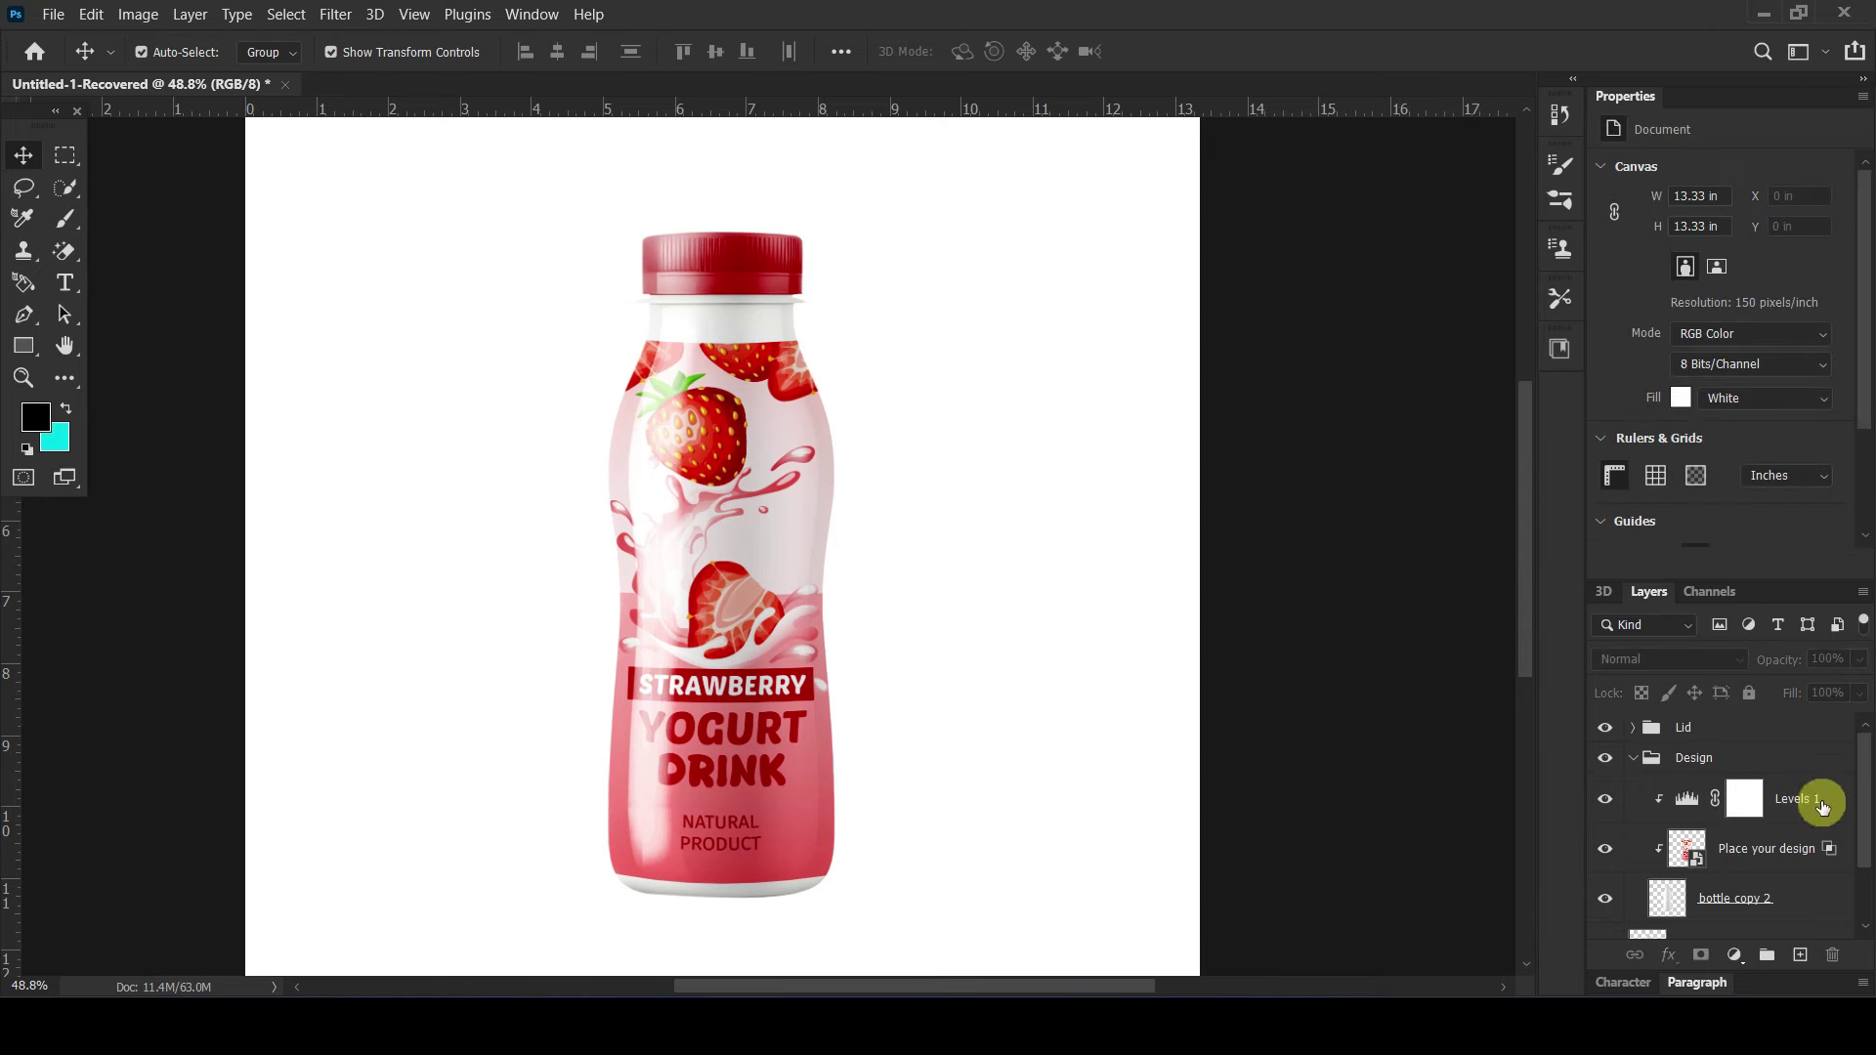
# Step: Name the new empty layer above the background 'Shadow'
pyautogui.scroll(-3)
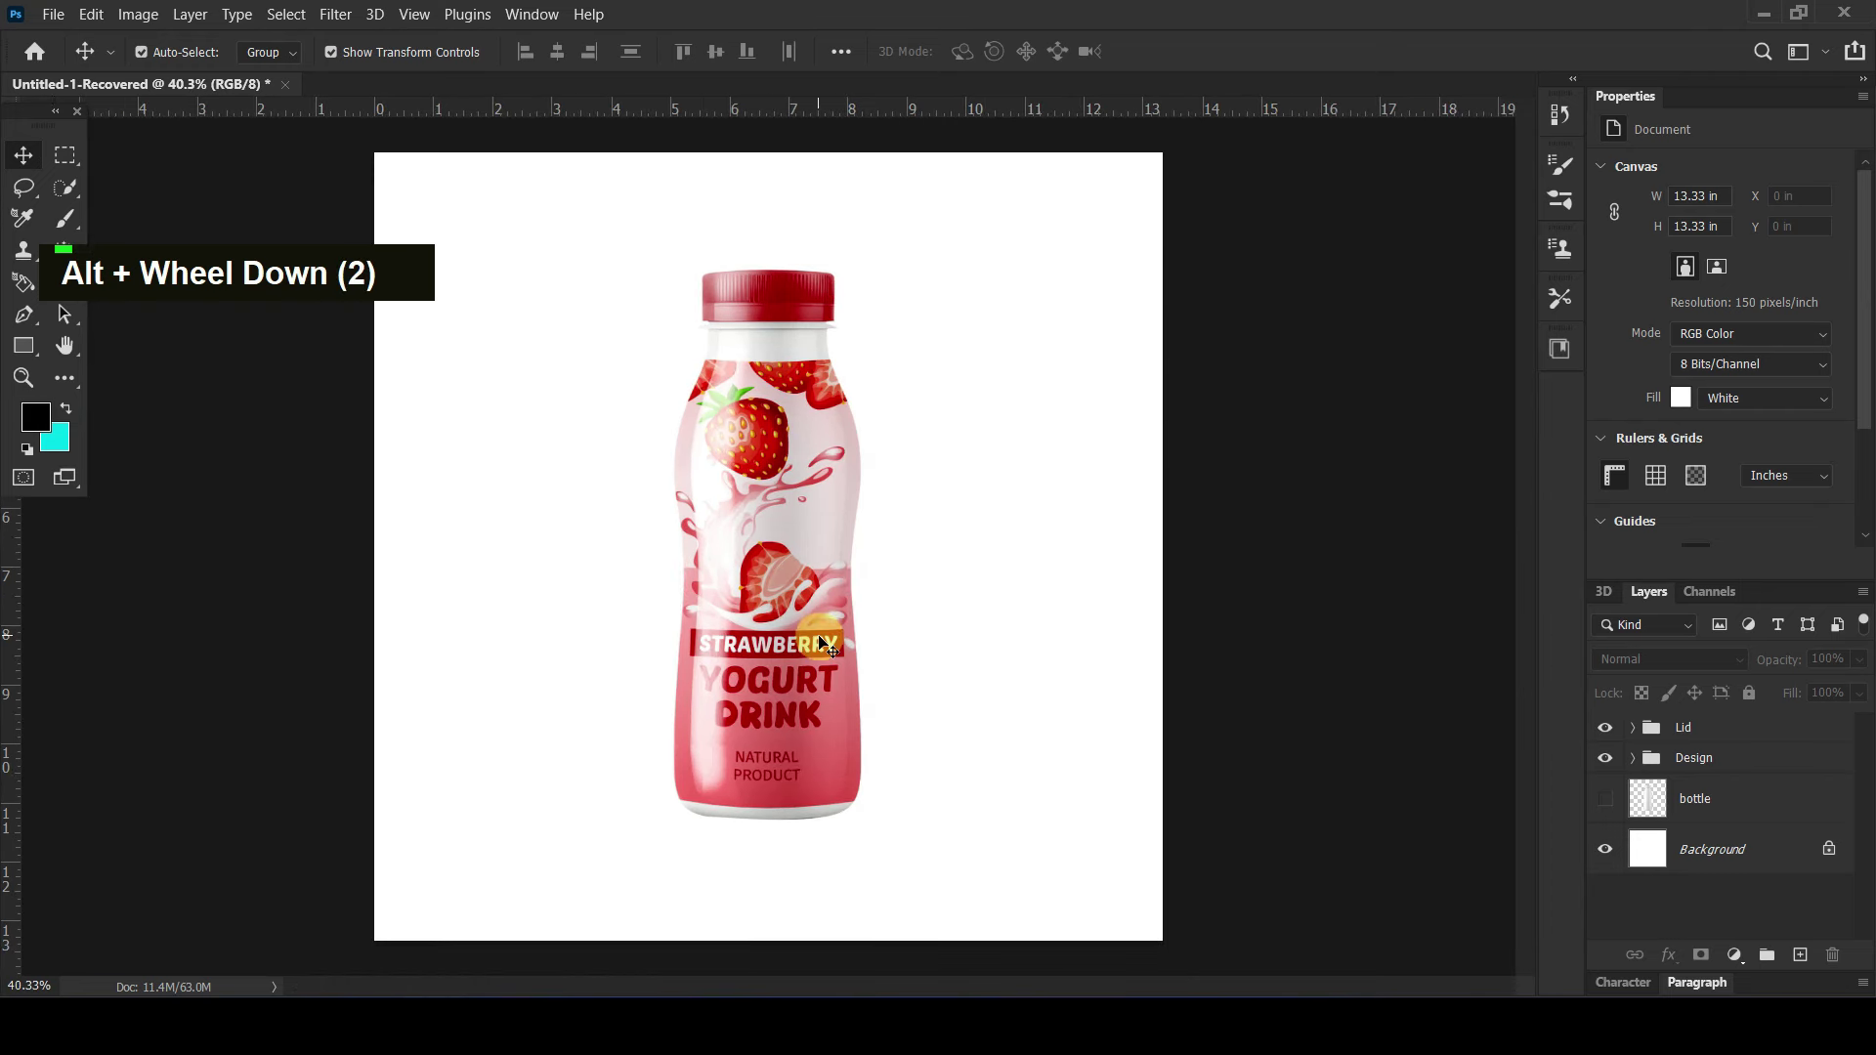
pyautogui.scroll(3)
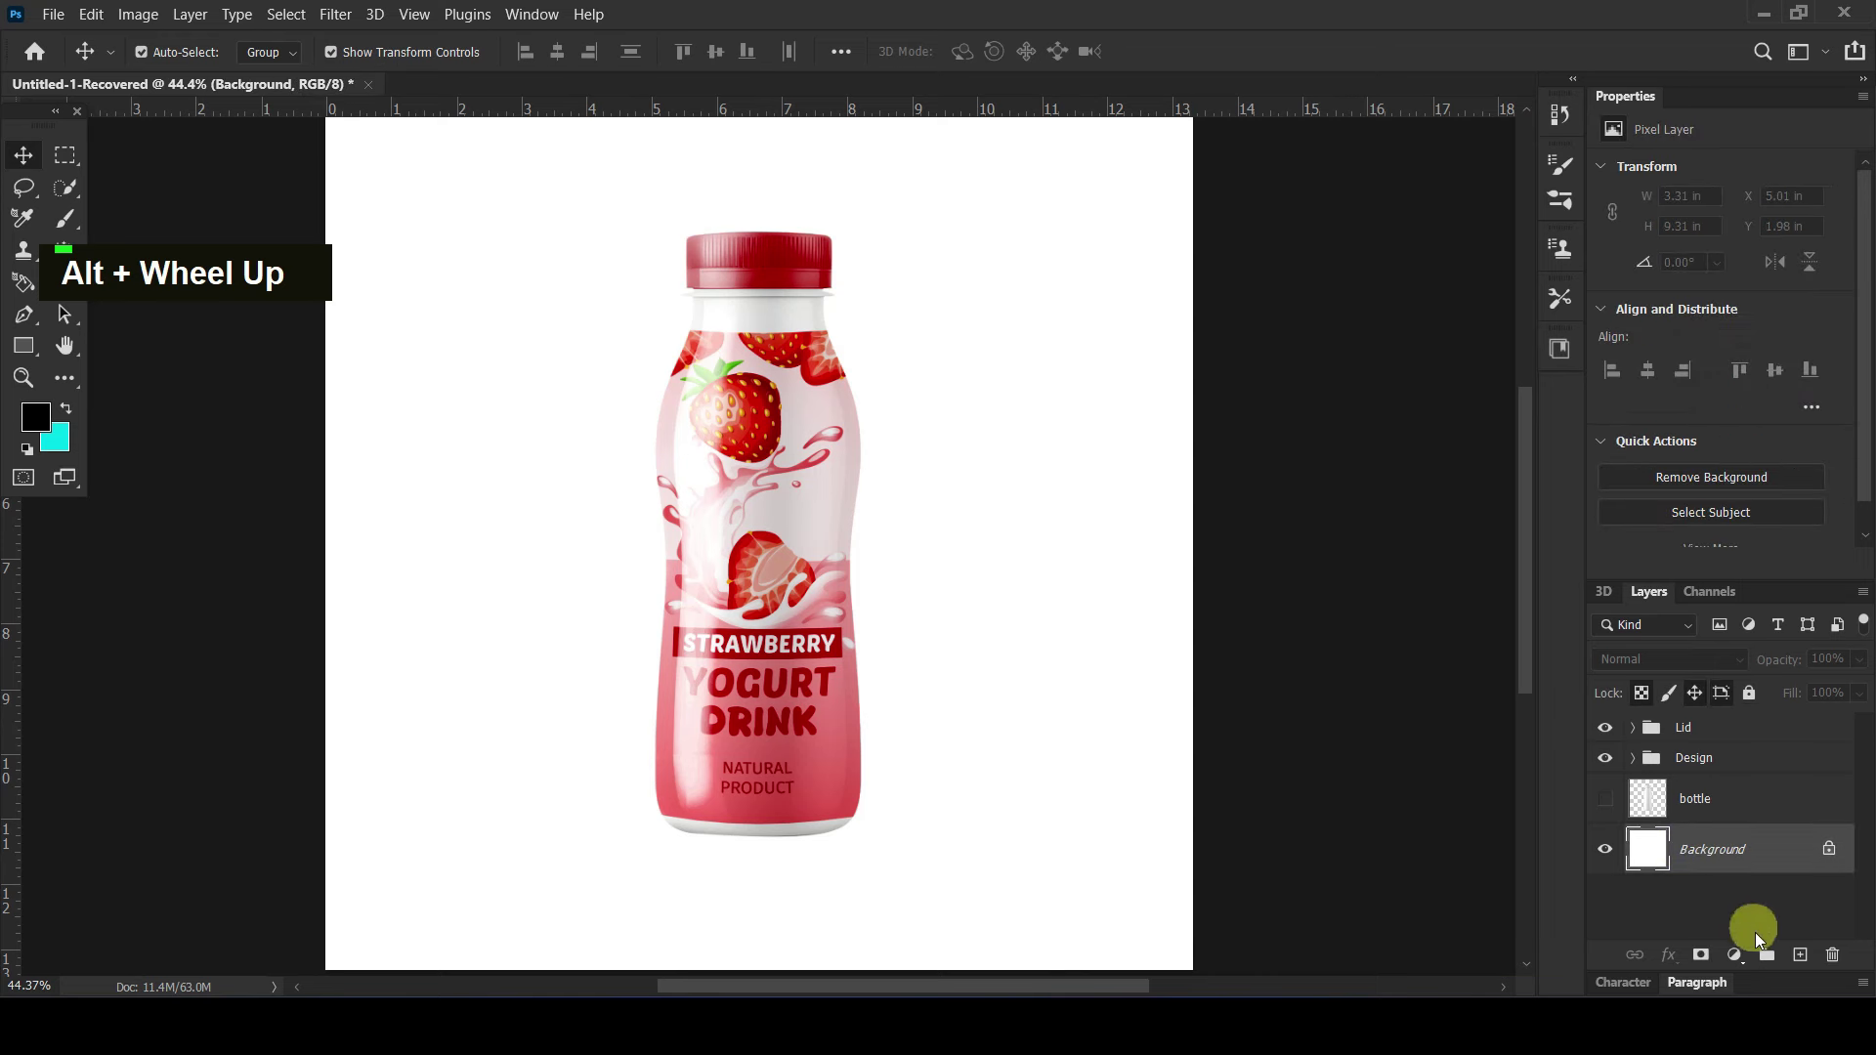
pyautogui.doubleClick(1701, 851)
pyautogui.press('shift+s')
pyautogui.press('shift+h')
pyautogui.write('A, H')
pyautogui.press('o')
pyautogui.press('Return')
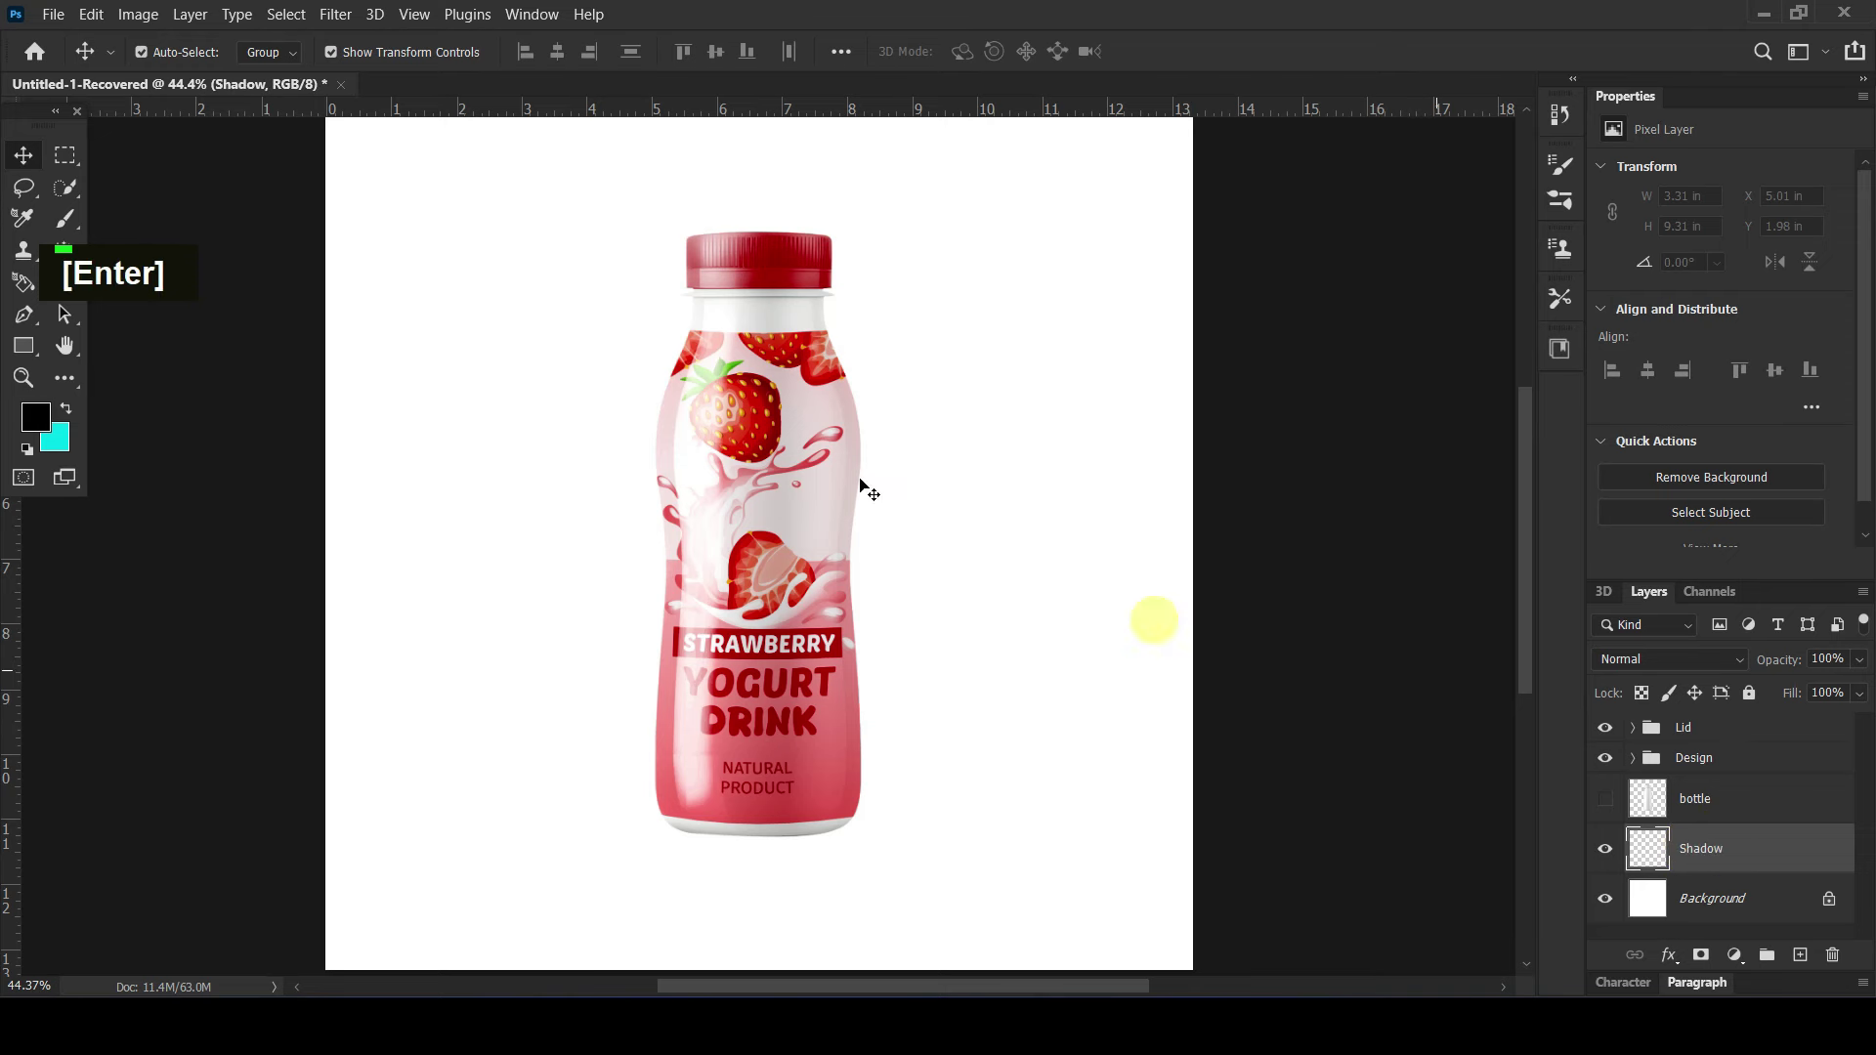
# Step: Switch to the Brush tool with a 511 px, 0% hardness brush
pyautogui.click(110, 226)
pyautogui.click(71, 223)
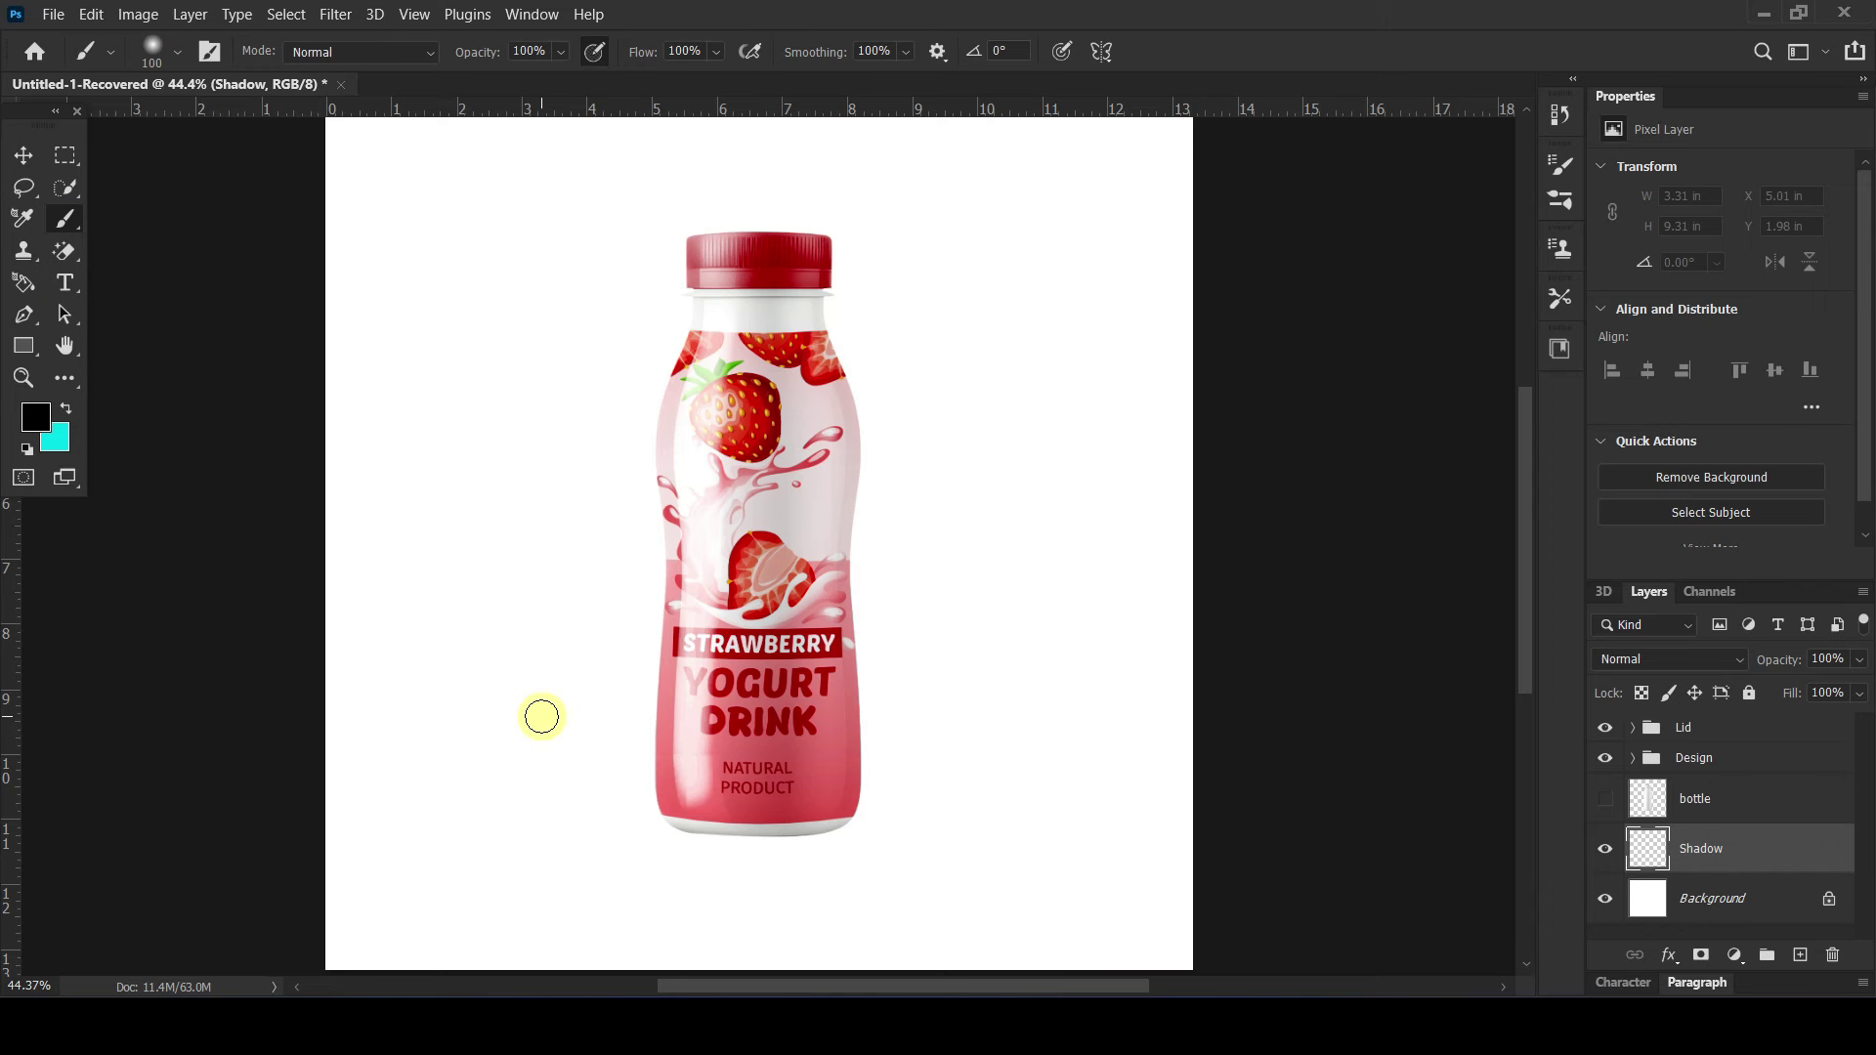
# Step: Paint a soft black shadow blob under the bottle and lower its opacity to 85%
pyautogui.click(194, 245)
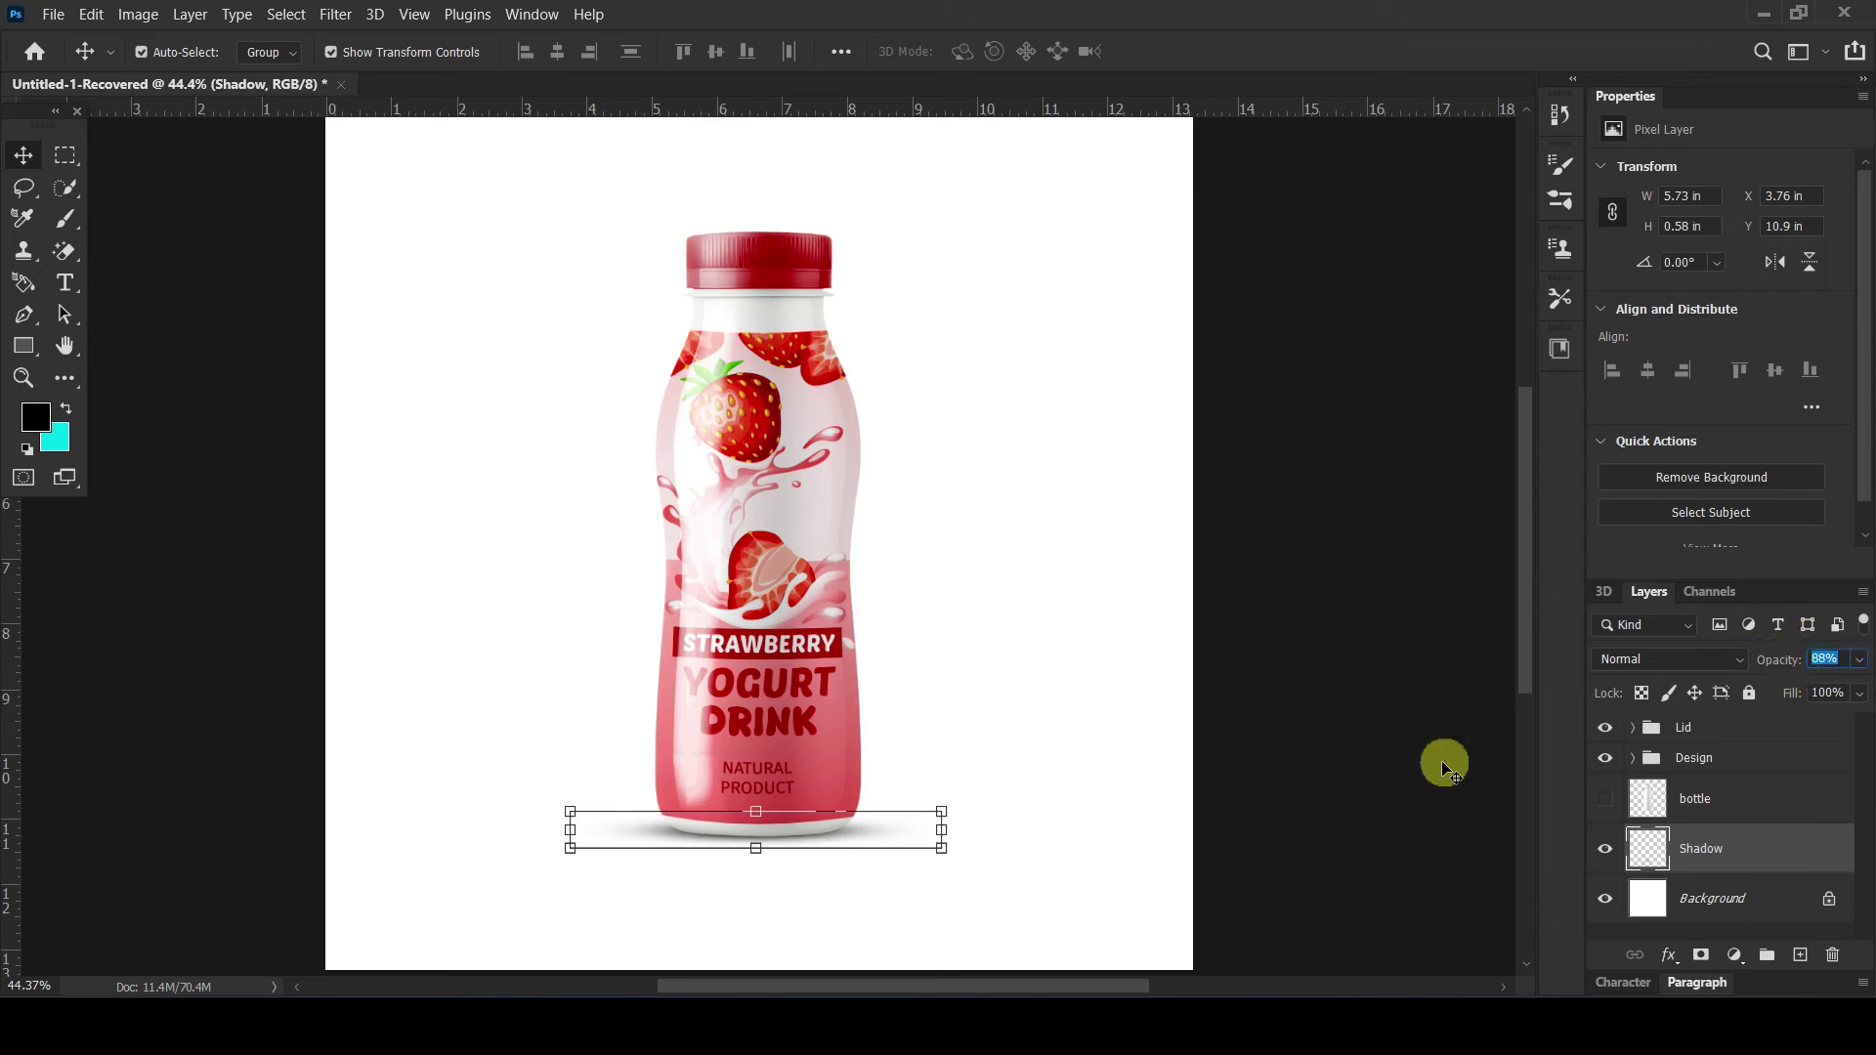
pyautogui.press('Down')
pyautogui.press('Down')
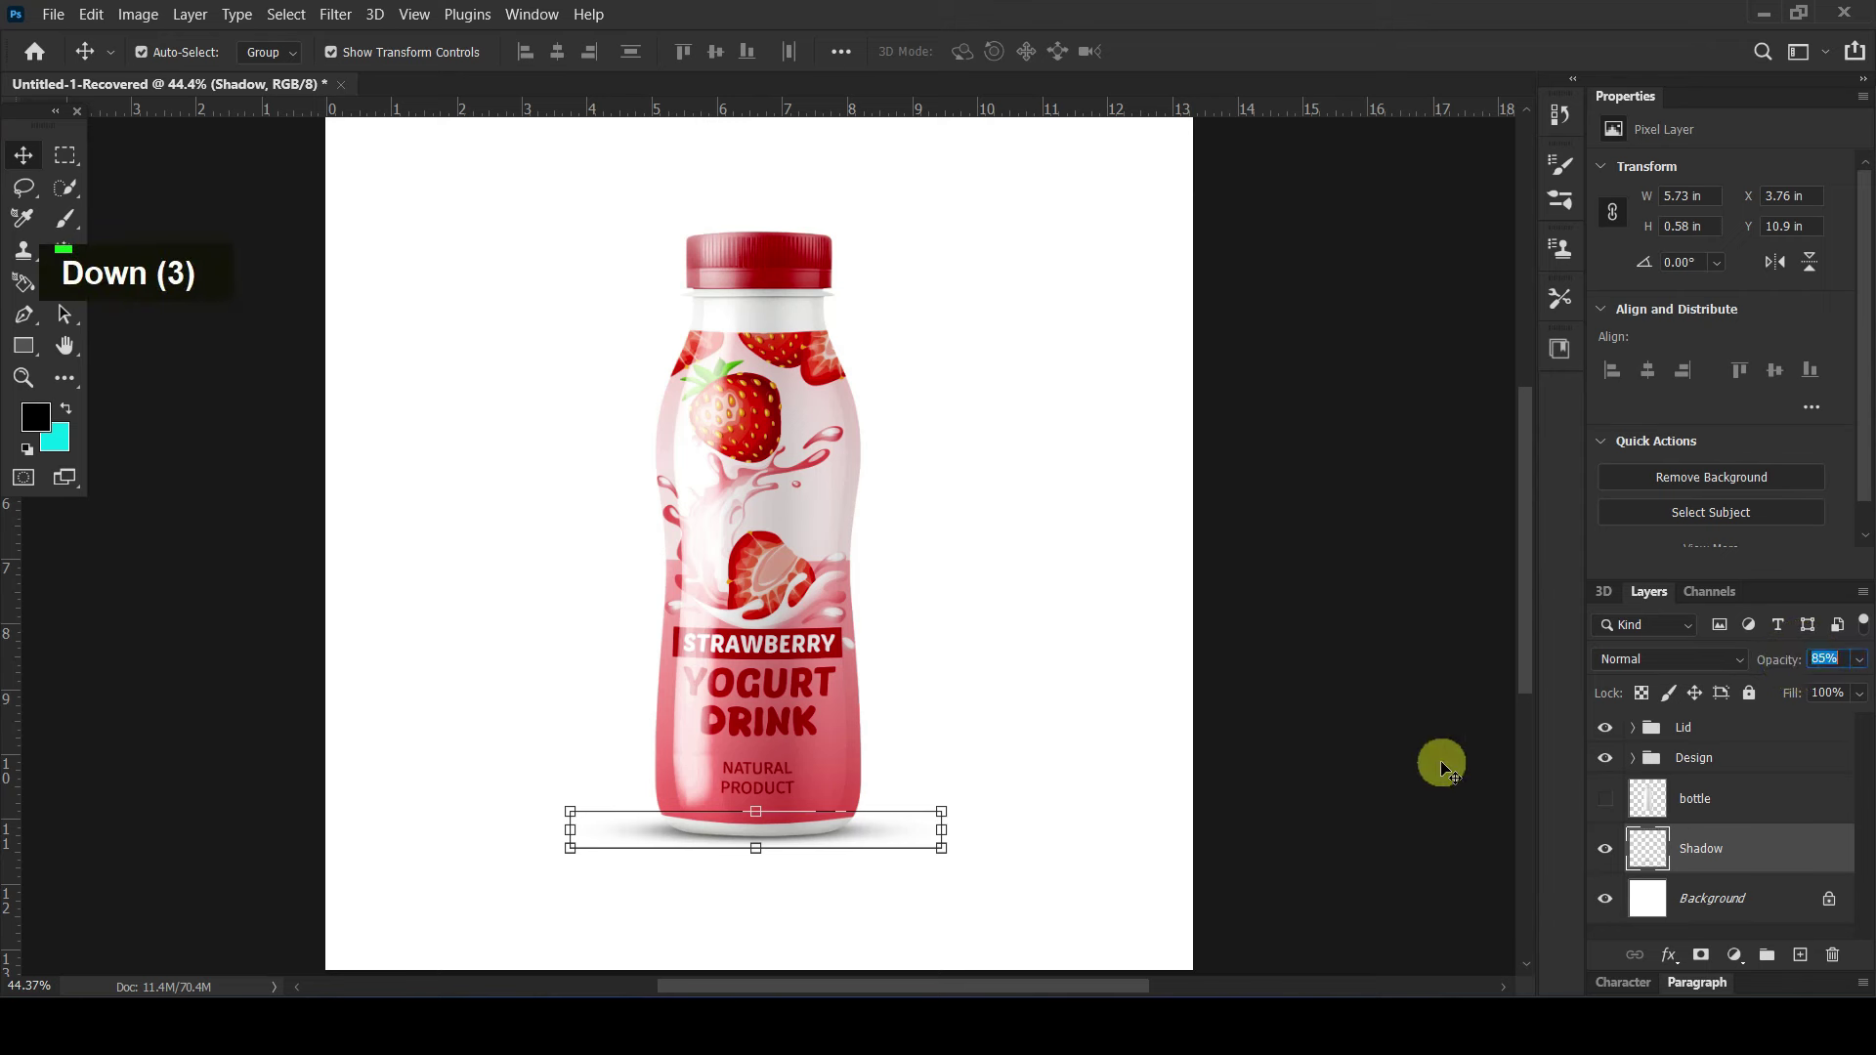
pyautogui.scroll(-3)
# Step: Rename the Color Fill 2 layer to 'Background color'
pyautogui.scroll(-3)
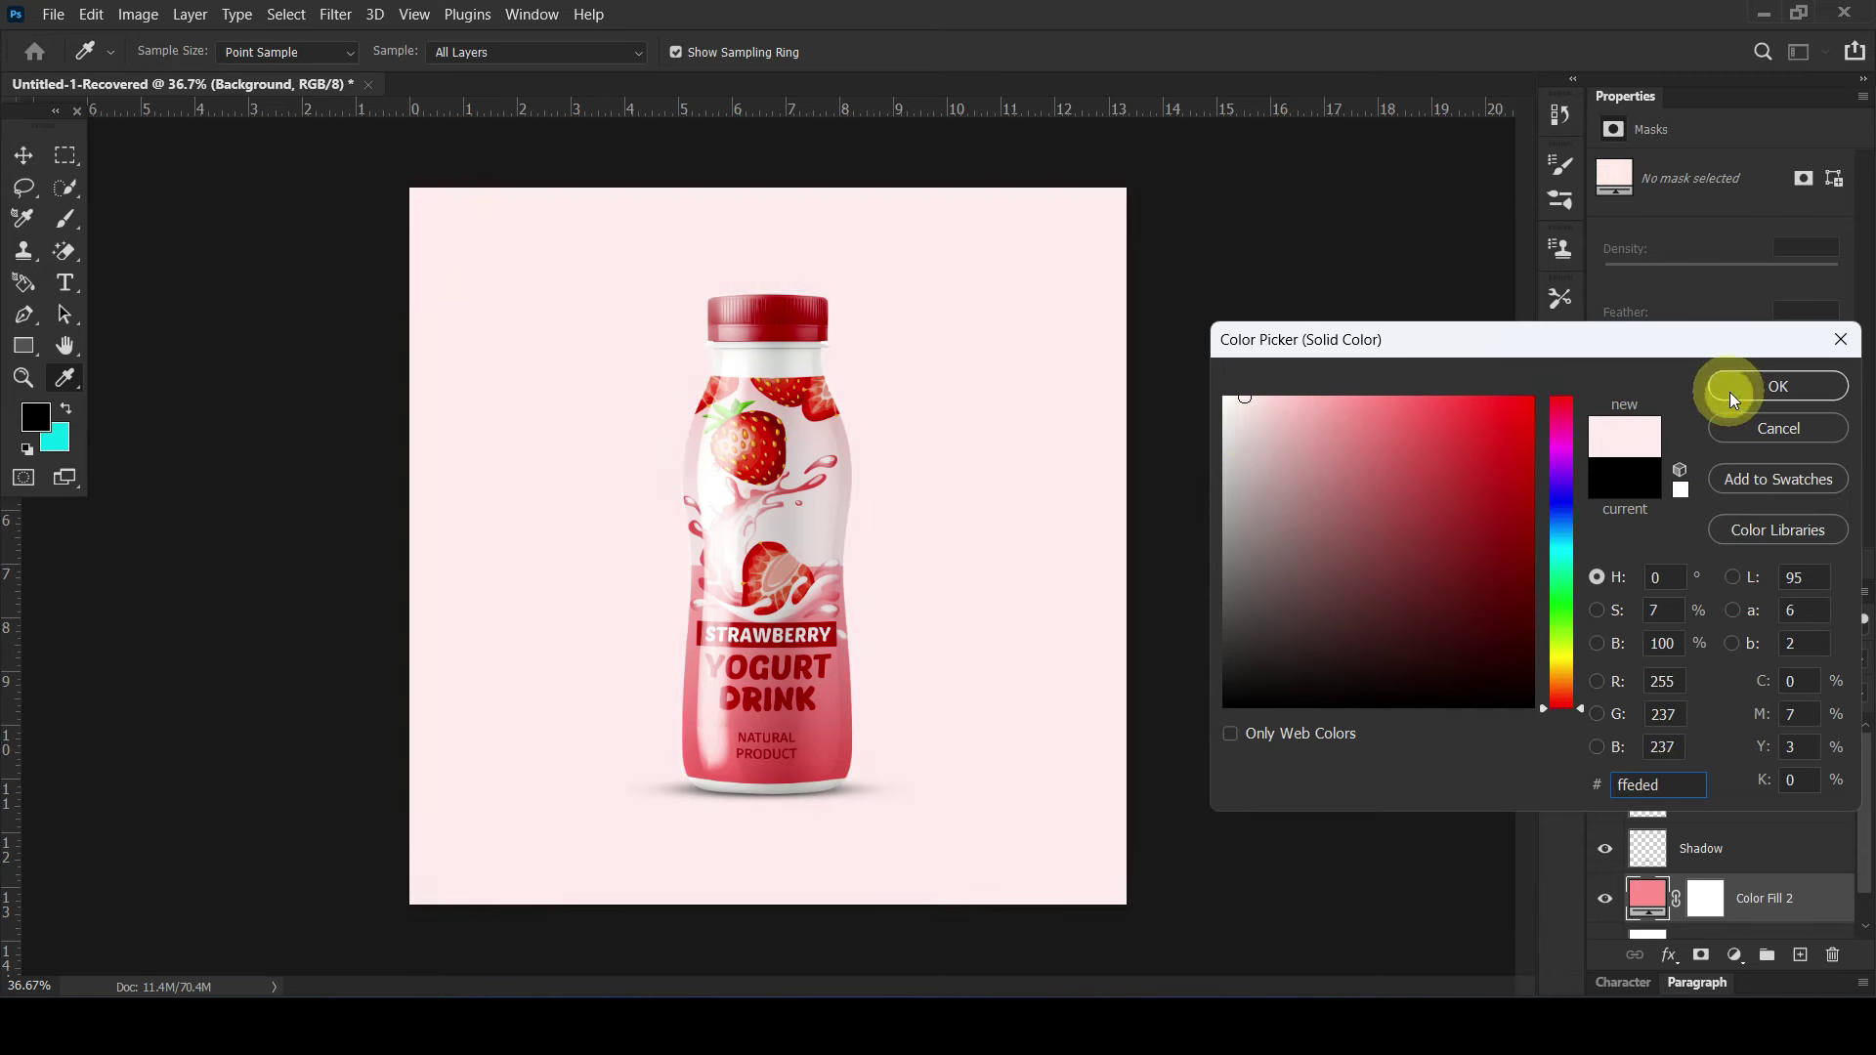
pyautogui.doubleClick(1760, 904)
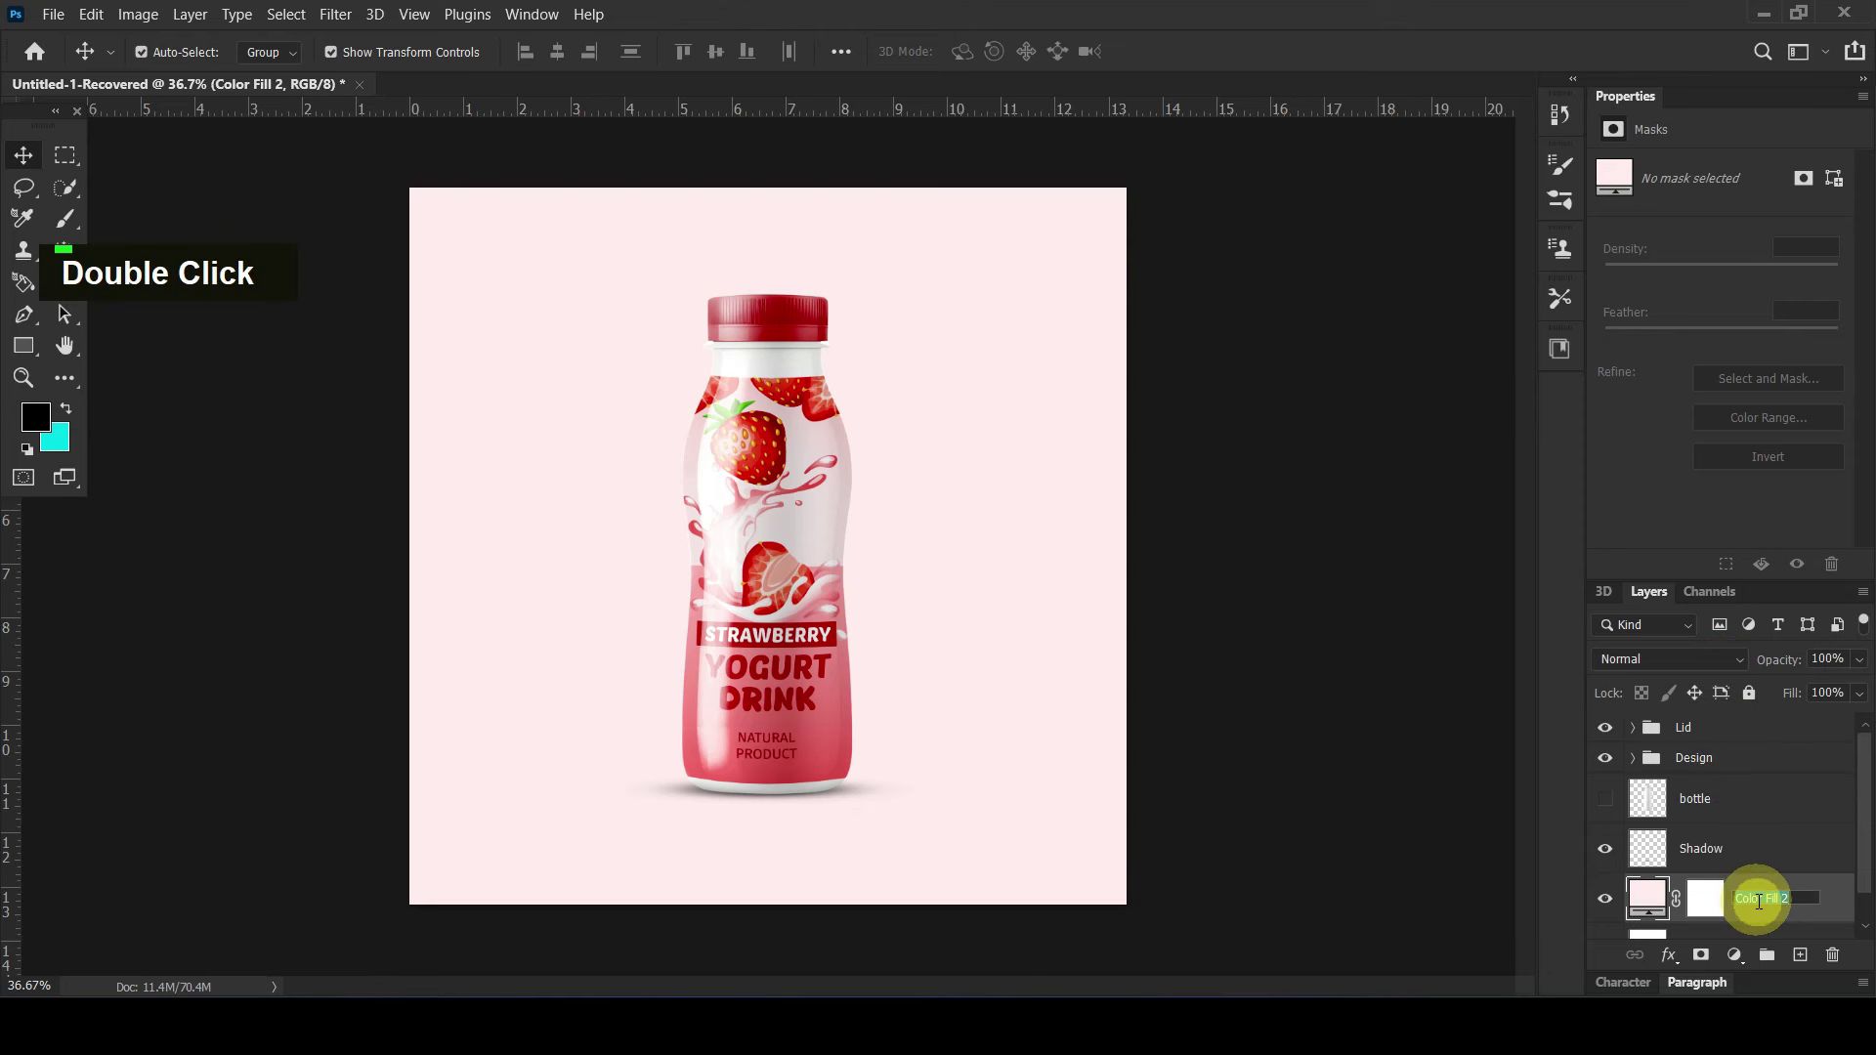
pyautogui.press('b')
pyautogui.press('BackSpace')
pyautogui.press('shift+b')
pyautogui.press('a')
pyautogui.press('k')
pyautogui.press('g')
pyautogui.press('r')
pyautogui.write('O, R')
pyautogui.press('space')
pyautogui.press('c')
pyautogui.press('o')
pyautogui.press('r')
pyautogui.press('Return')
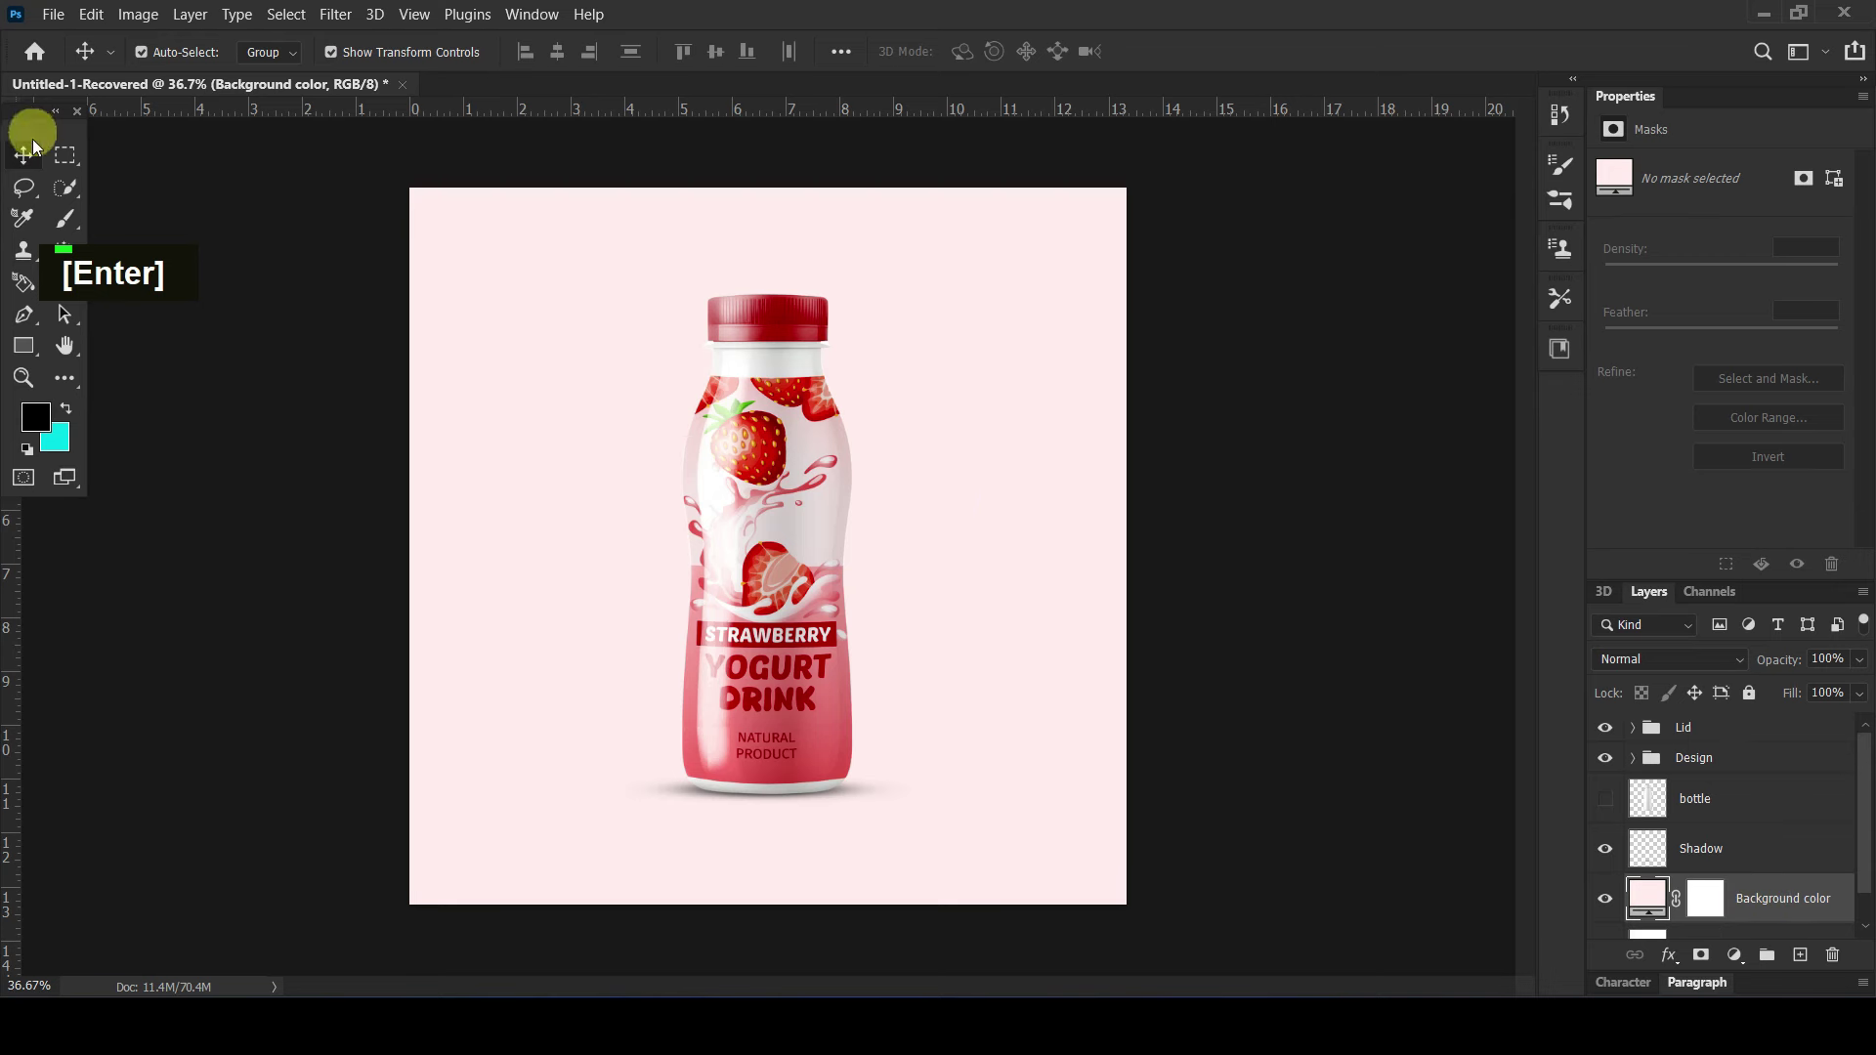